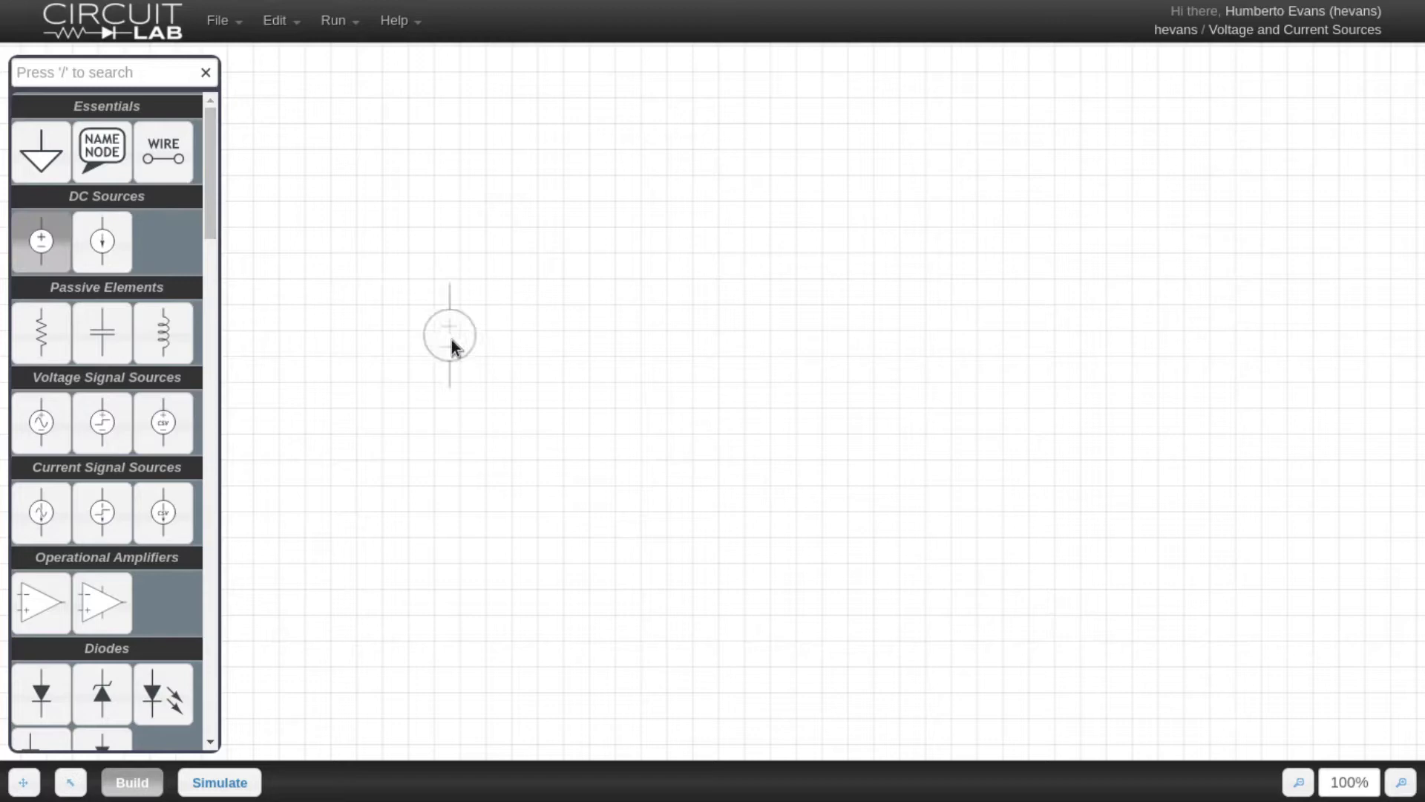
Place DC voltage source V1 and DC current source I1 side by side, then select V1
click(628, 377)
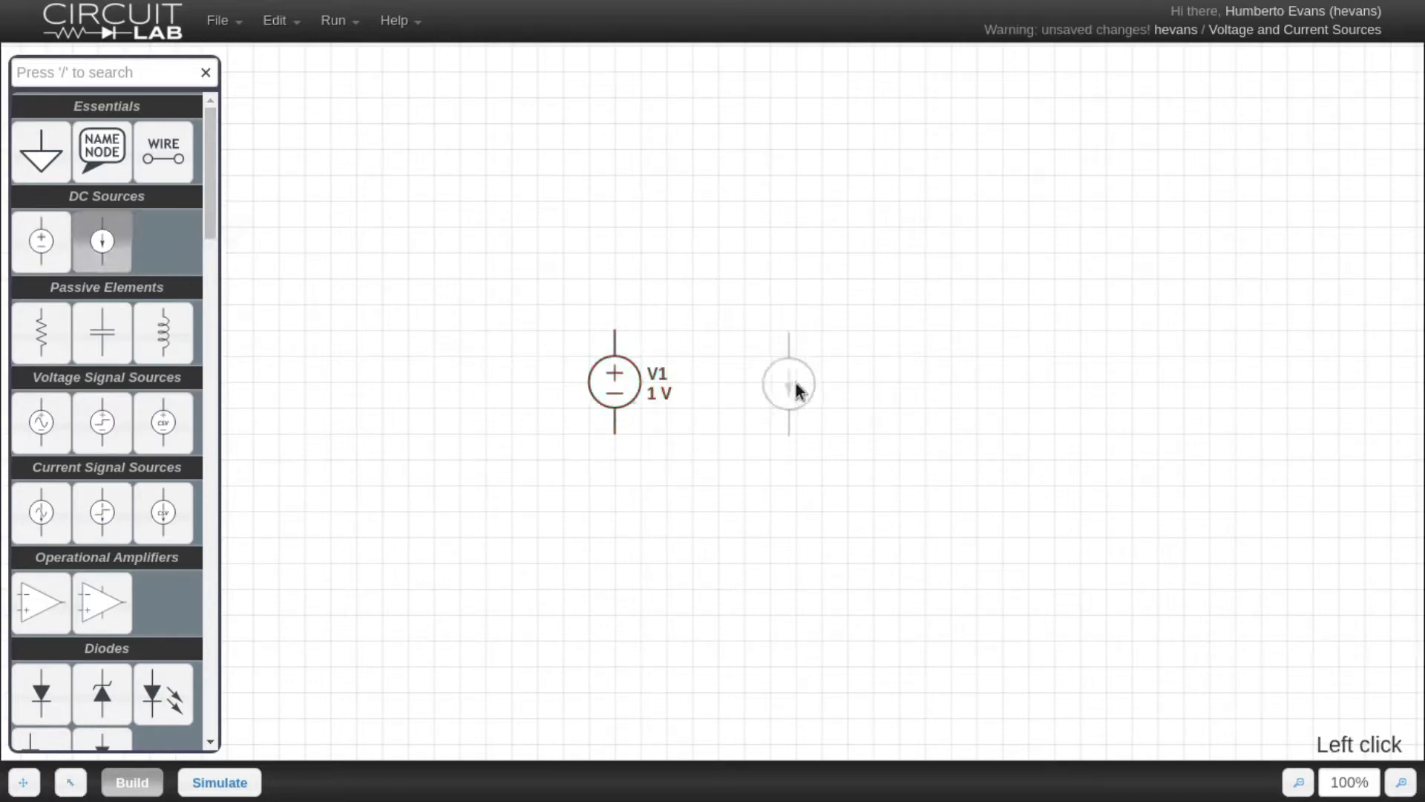
click(803, 383)
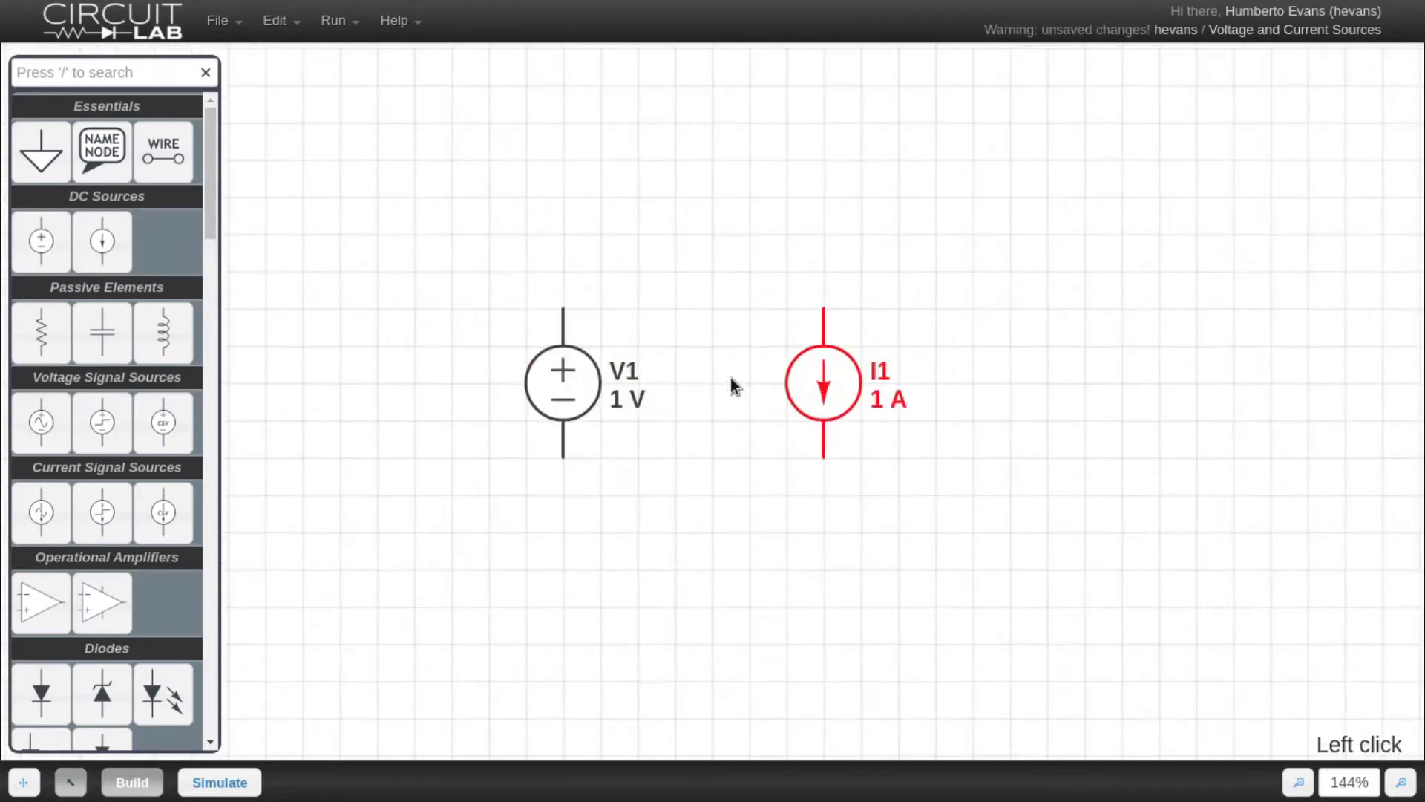
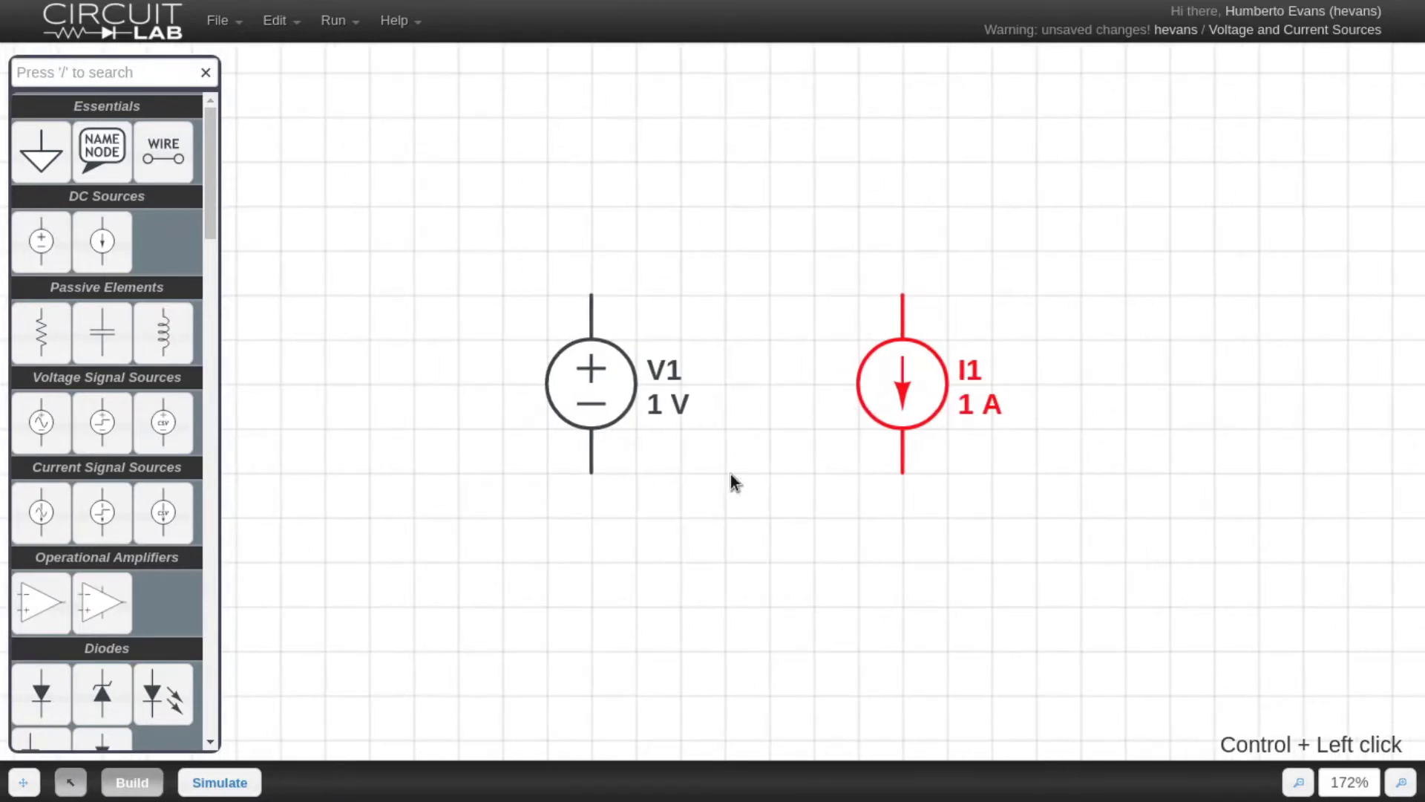
click(736, 487)
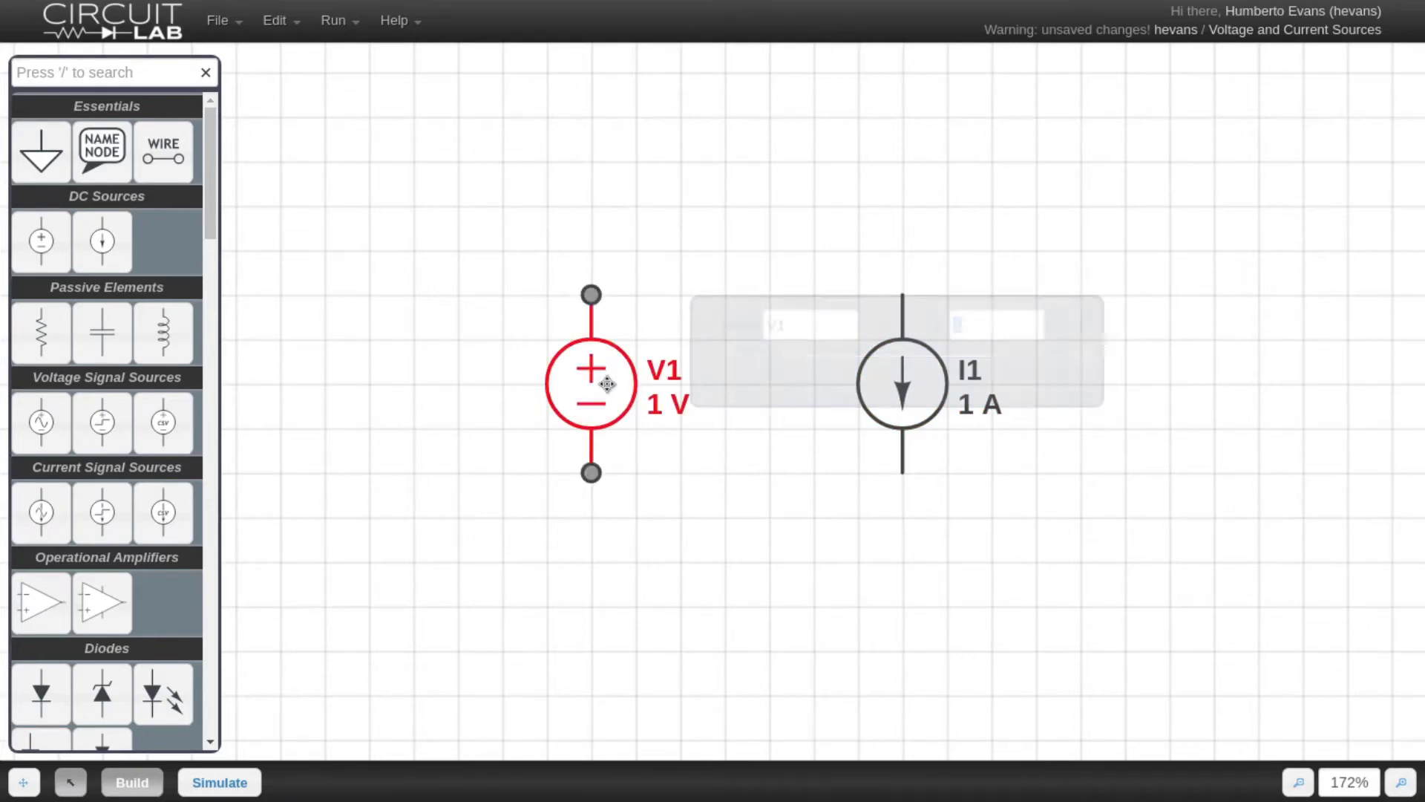
Set V1 to 5 V and I1 to 5 A
key(5)
key(Return)
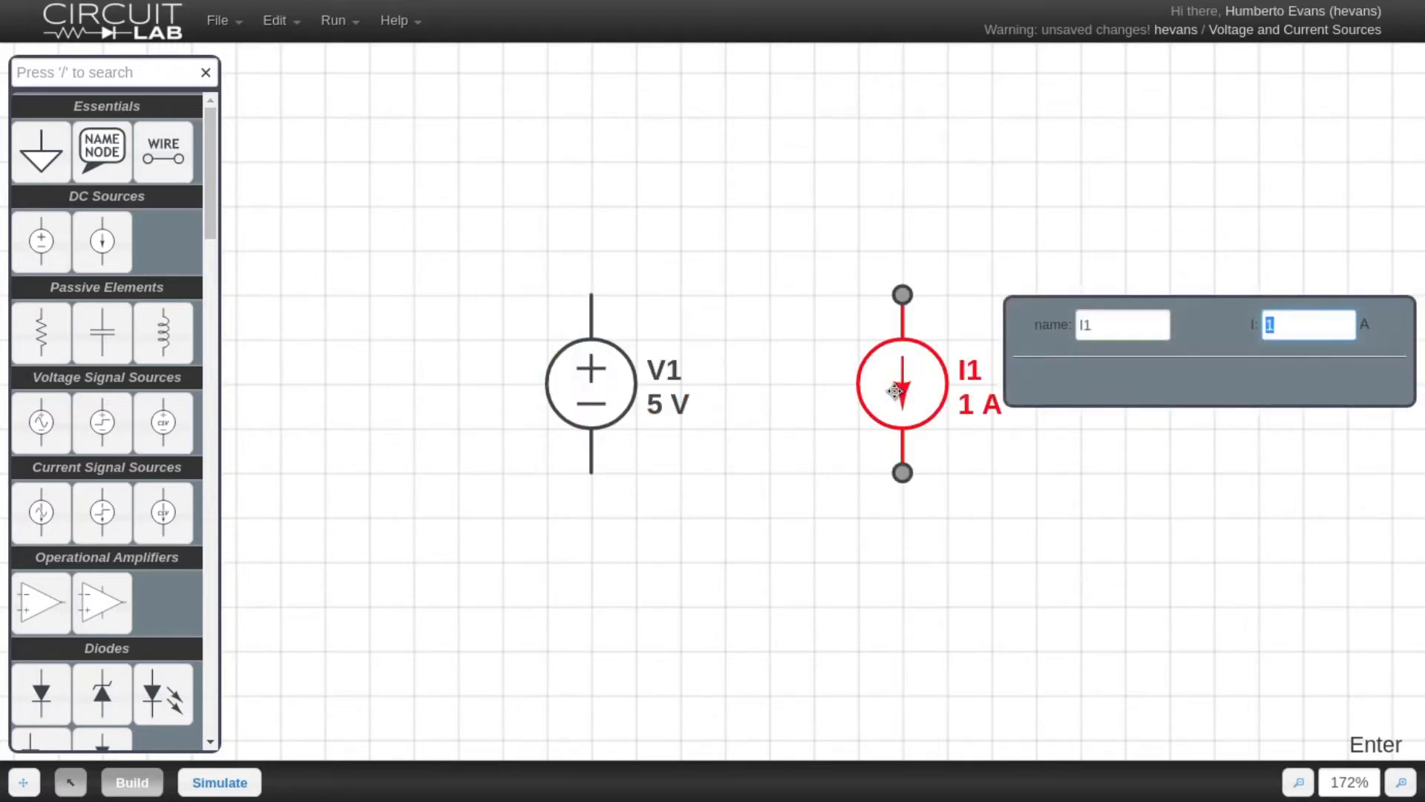
key(5)
key(Return)
click(655, 472)
click(752, 600)
Ground both sources, label V1's top NODE1, and wire I1's top around to its bottom
key(g)
click(594, 525)
key(g)
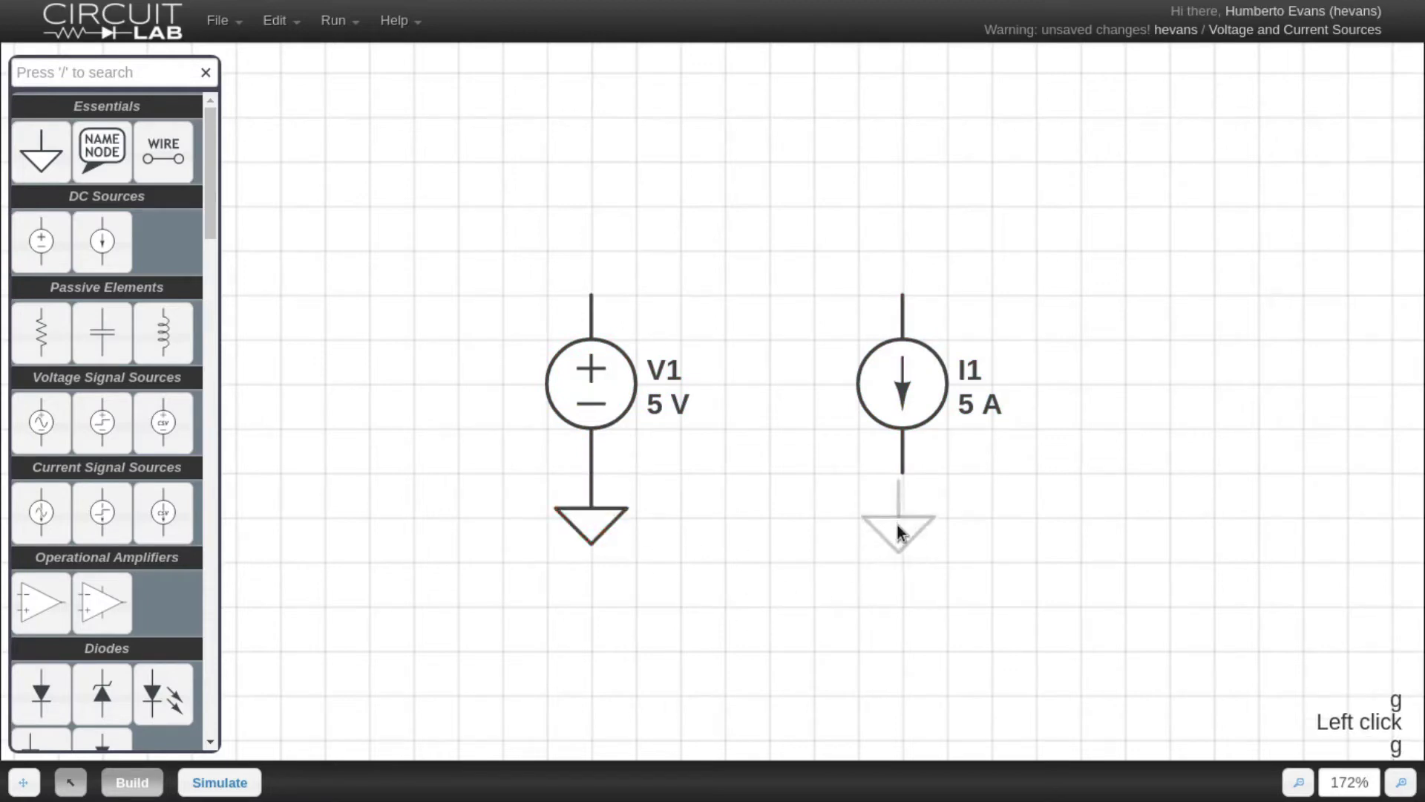
click(905, 529)
key(n)
click(594, 291)
click(749, 592)
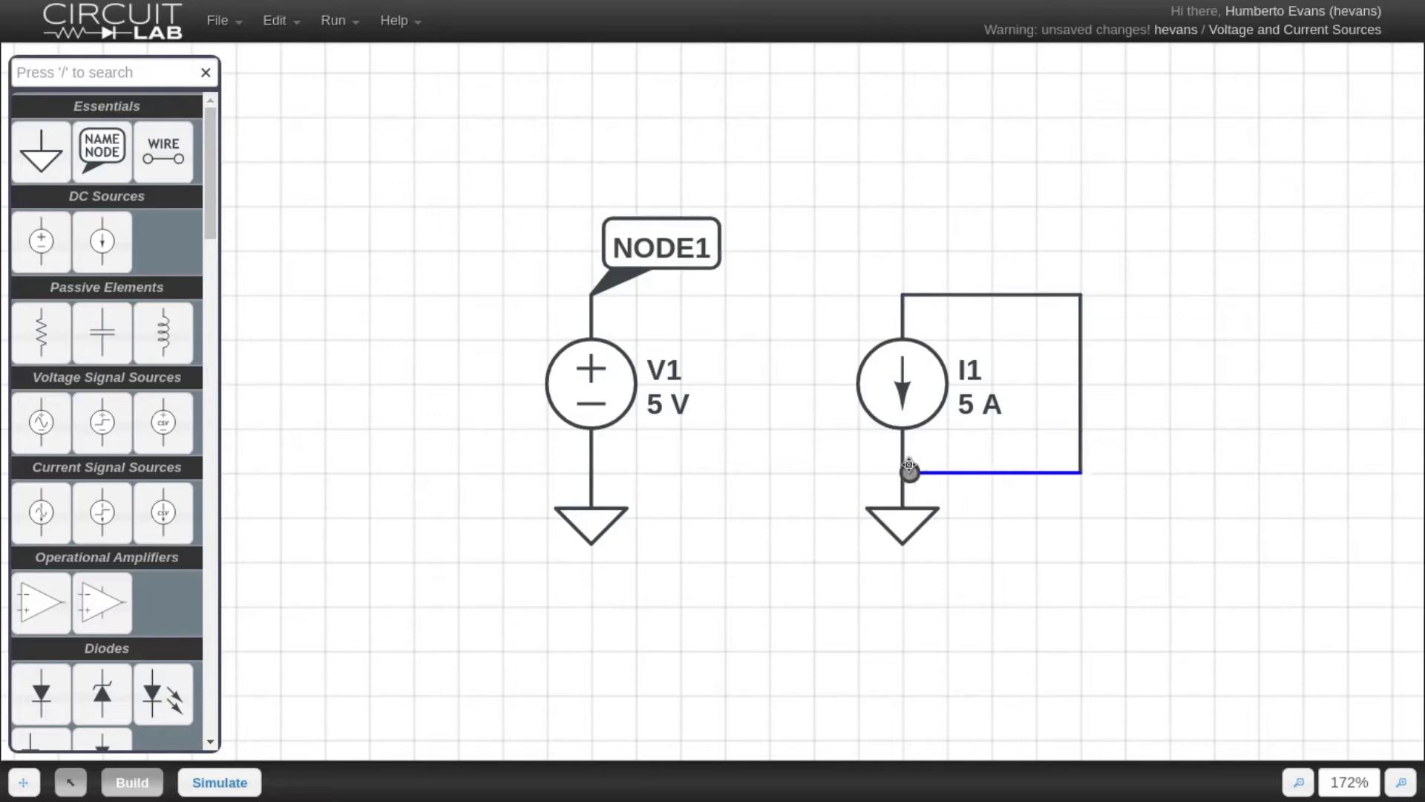
Add measurement expressions V(NODE1) and I(I1.nA), run the DC solver reading 5, and return to Build mode
click(1117, 618)
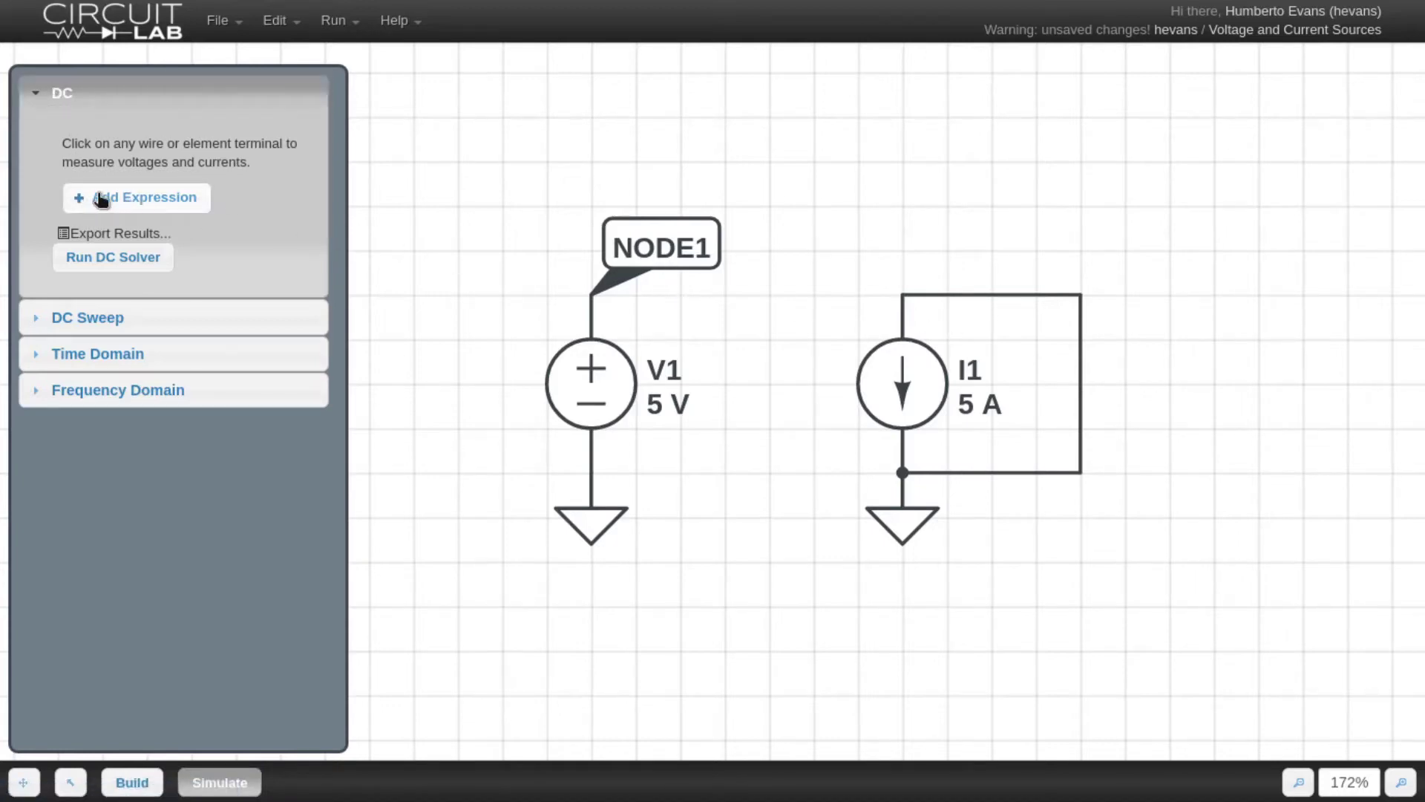
key(shift+v)
key(shift+()
key(BackSpace)
key(BackSpace)
key(BackSpace)
key(Escape)
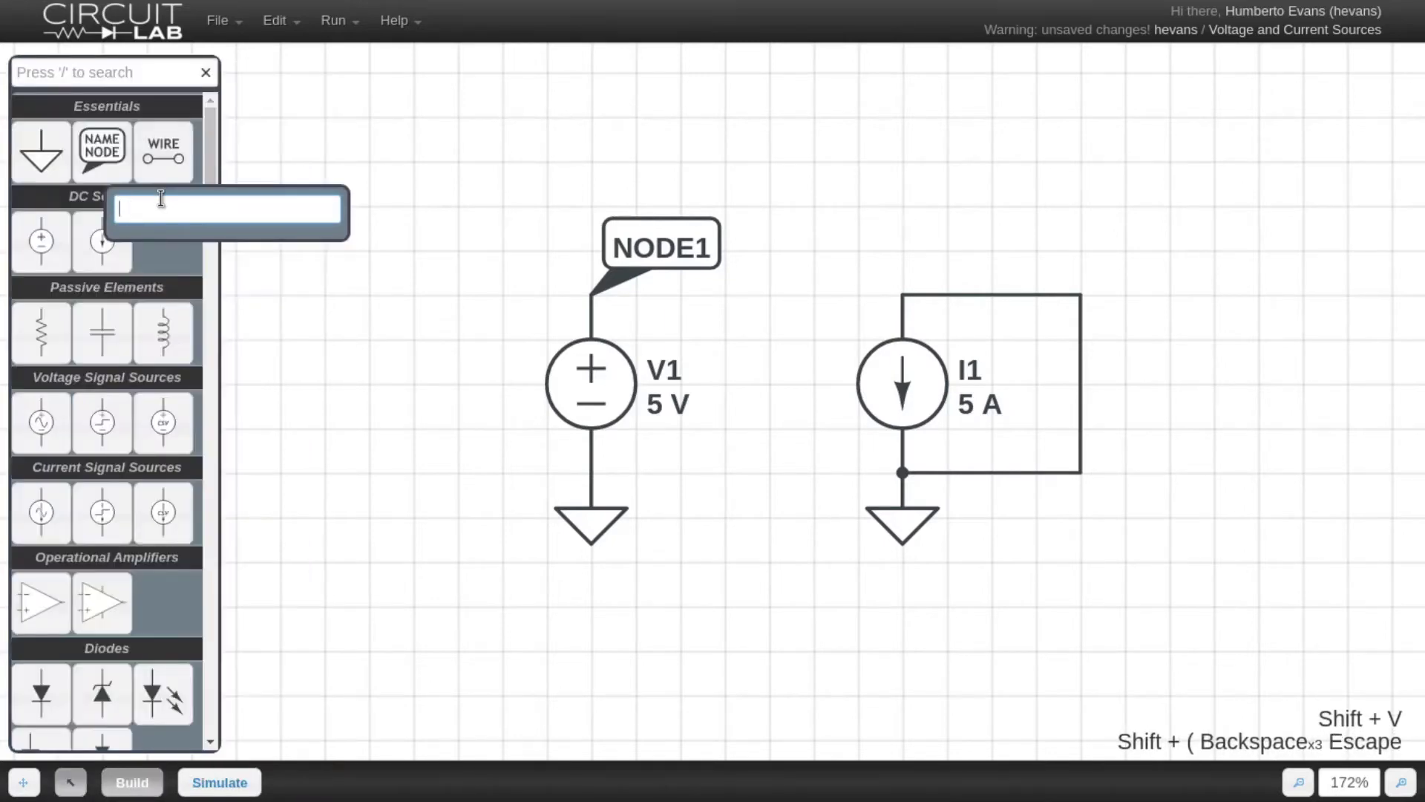
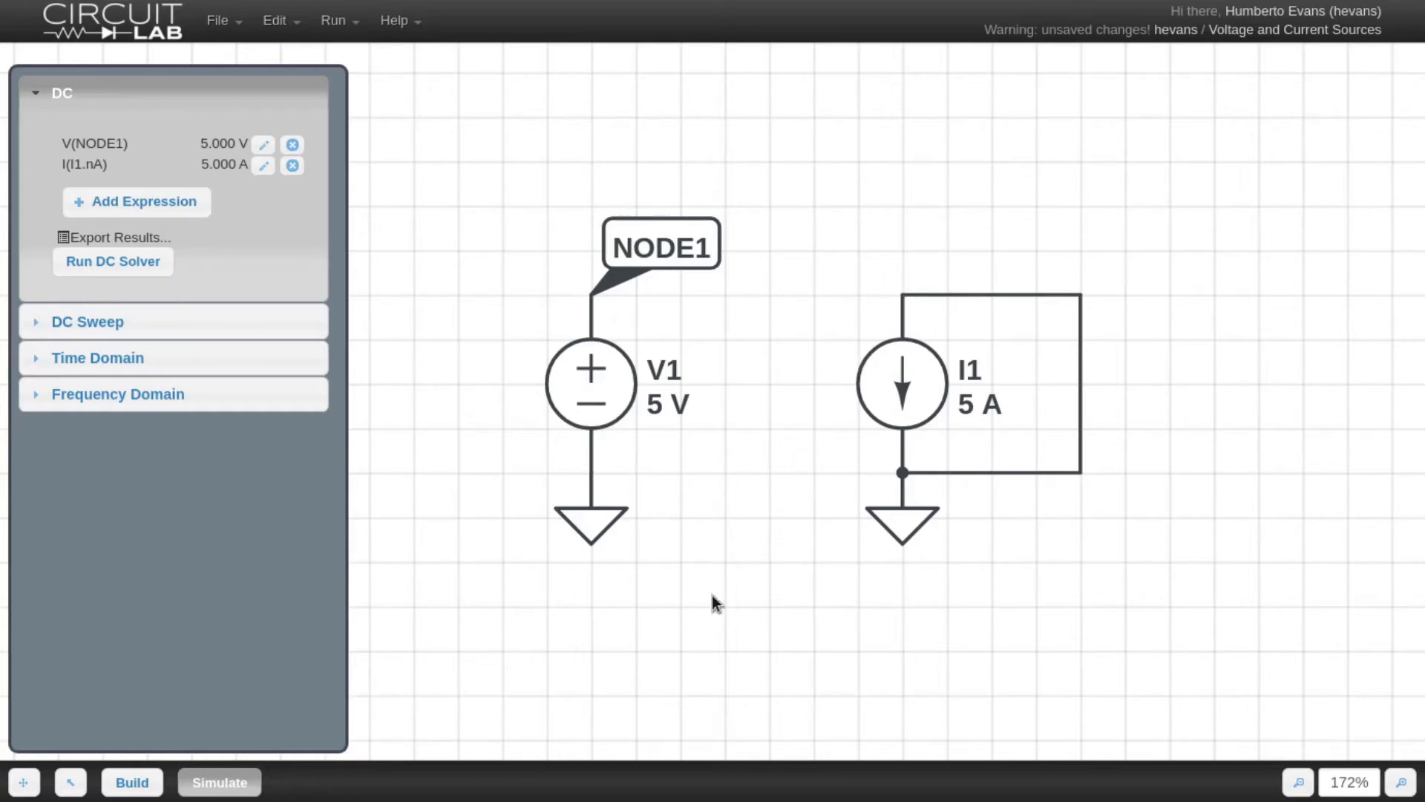
key(Escape)
click(733, 580)
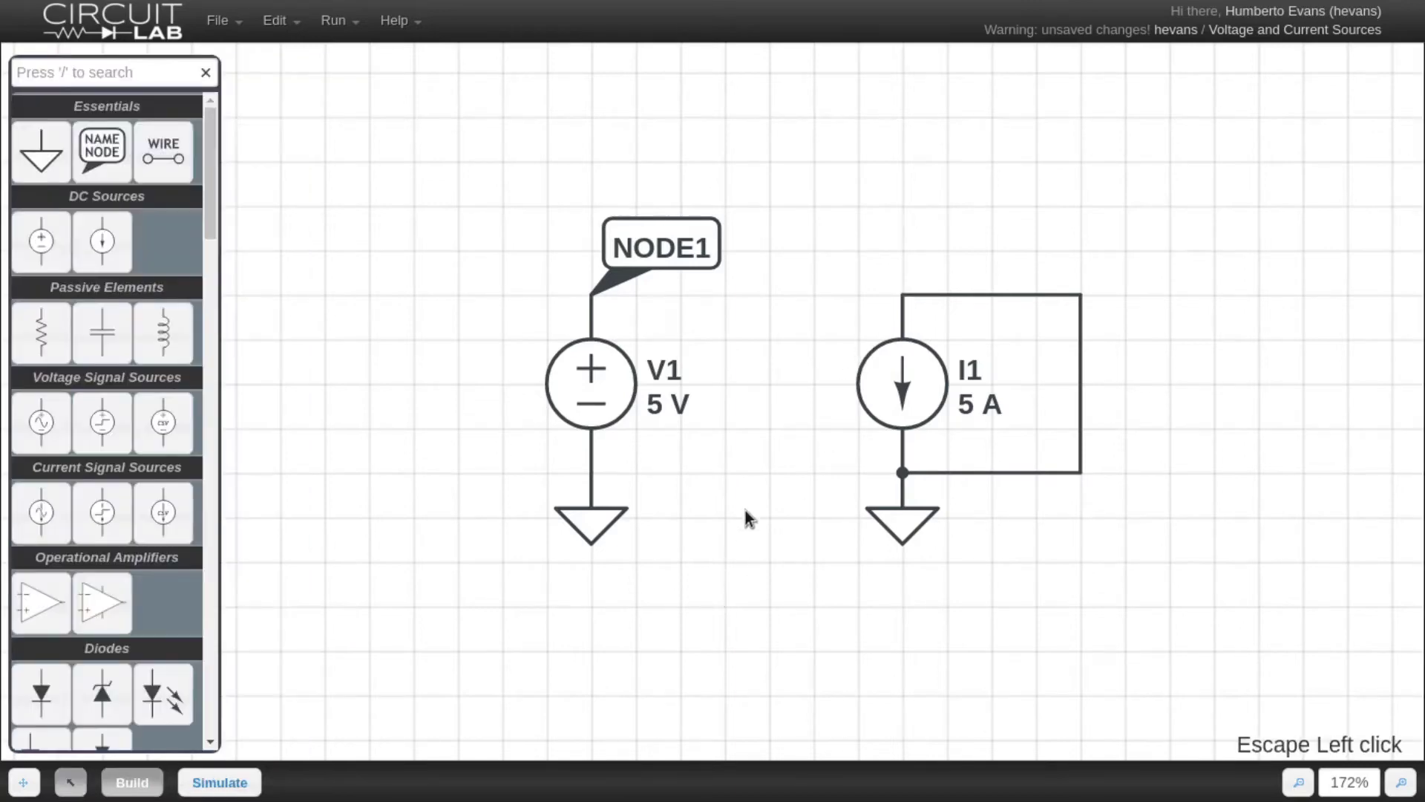
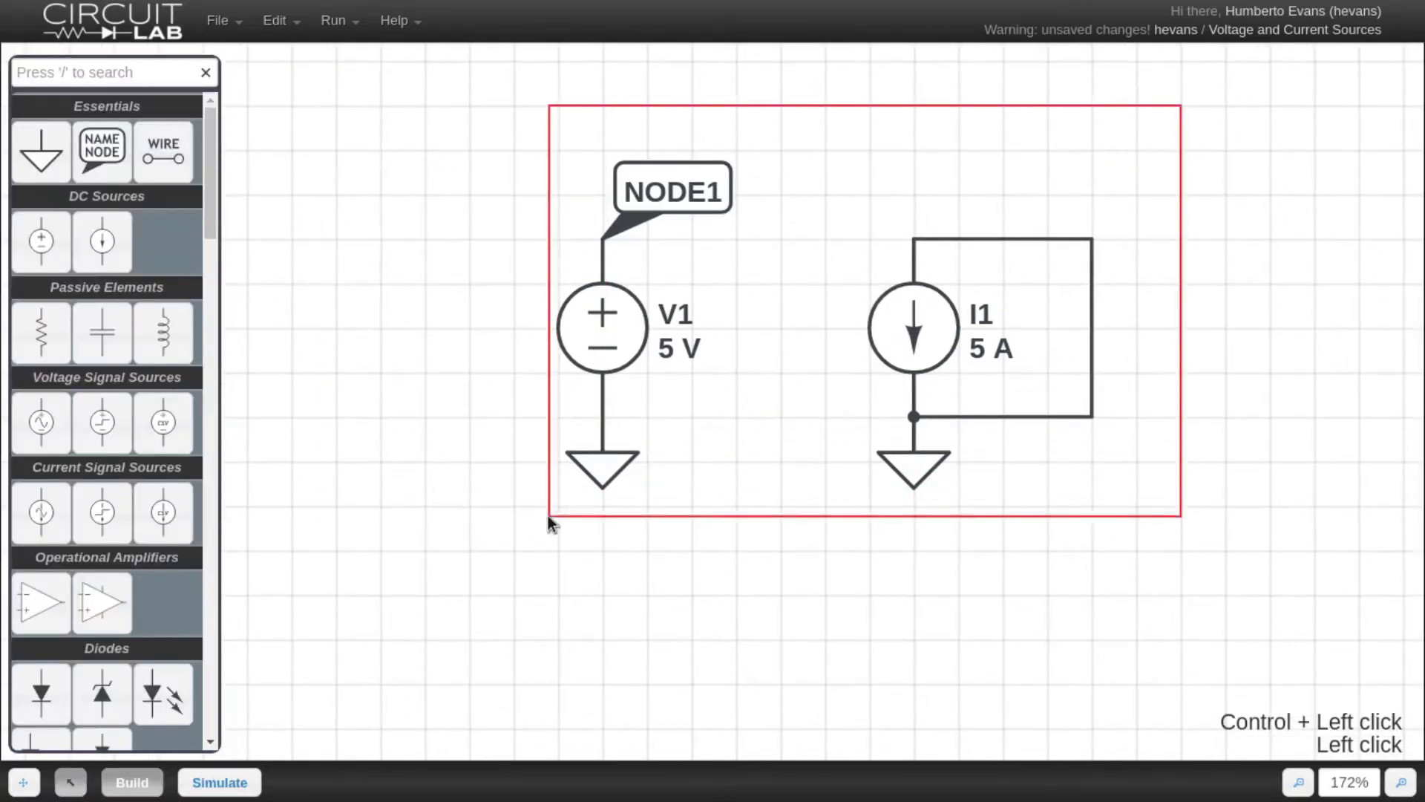
Duplicate the DC circuit and drop the copy below the original
key(ctrl+c)
key(ctrl+v)
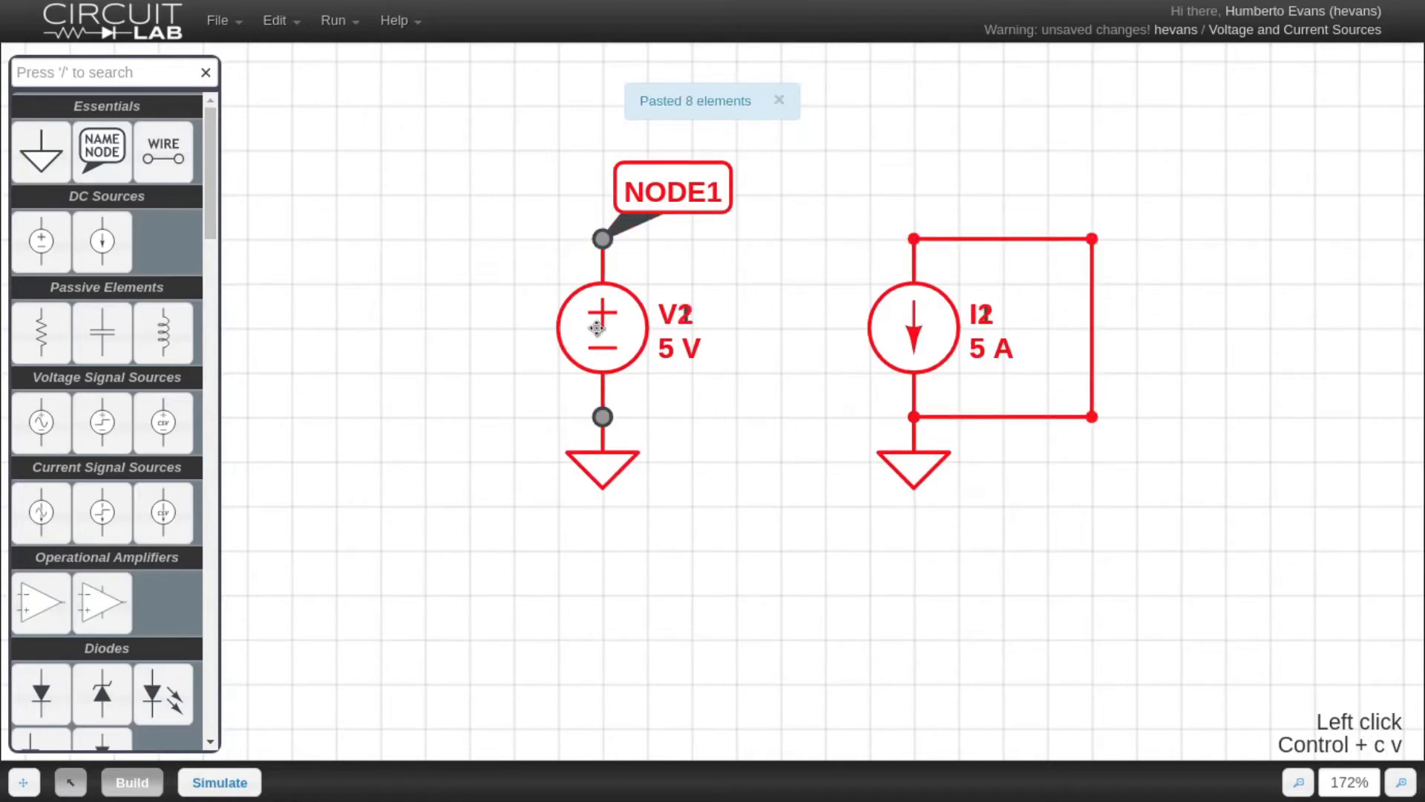
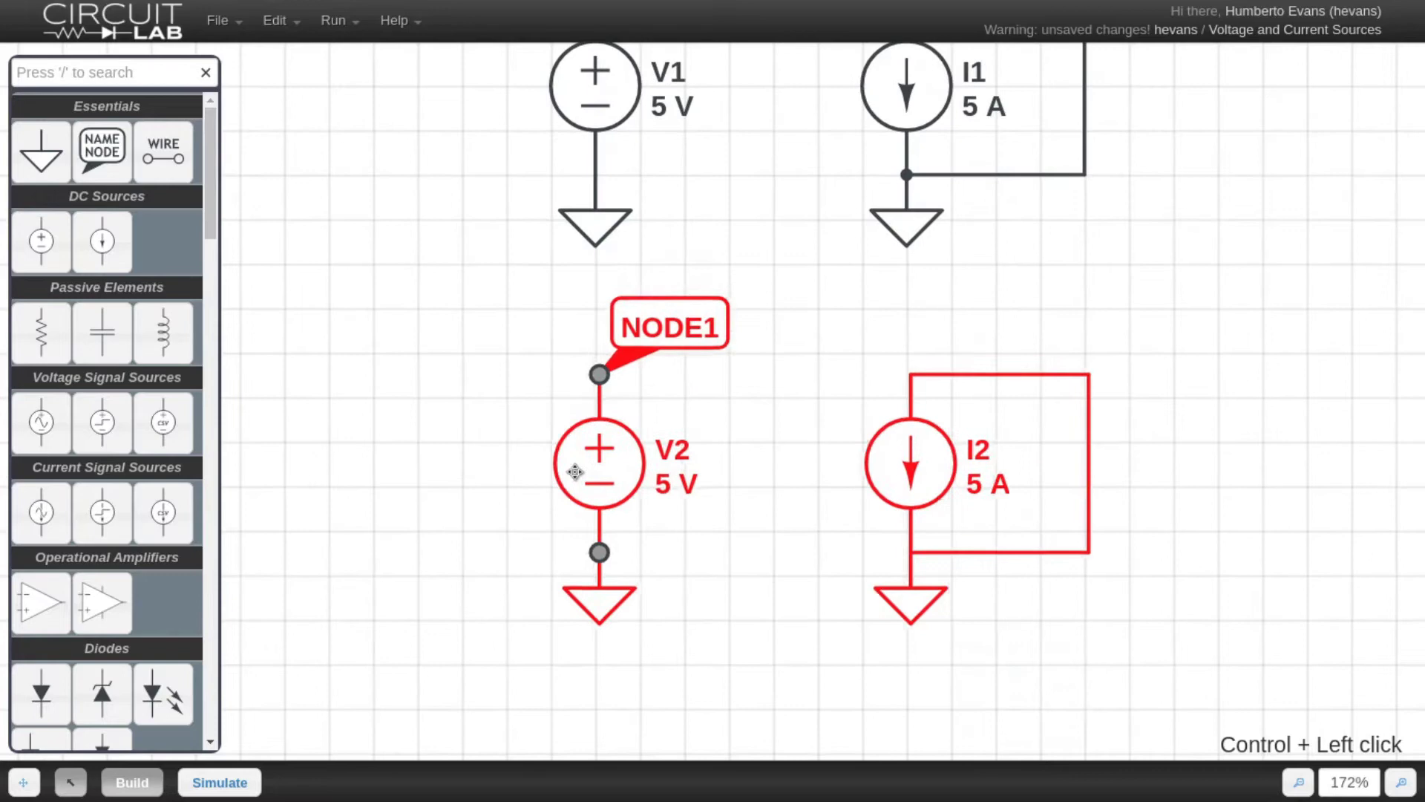
click(803, 543)
Replace the copied DC sources with sine sources V3 and I3 and rename the copied label NODE2
click(1007, 412)
key(Delete)
click(599, 451)
click(923, 444)
key(Right)
key(BackSpace)
key(BackSpace)
key(Return)
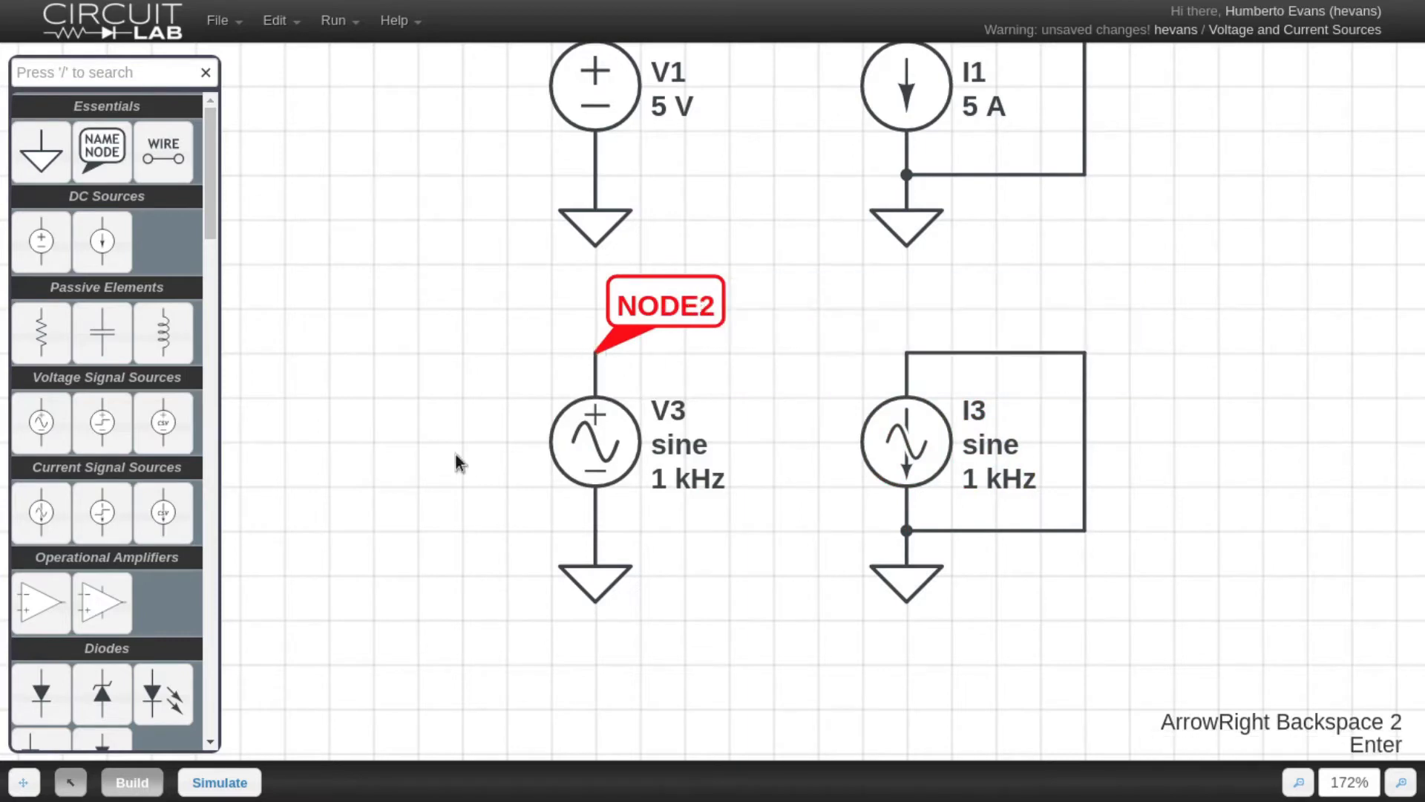
click(427, 458)
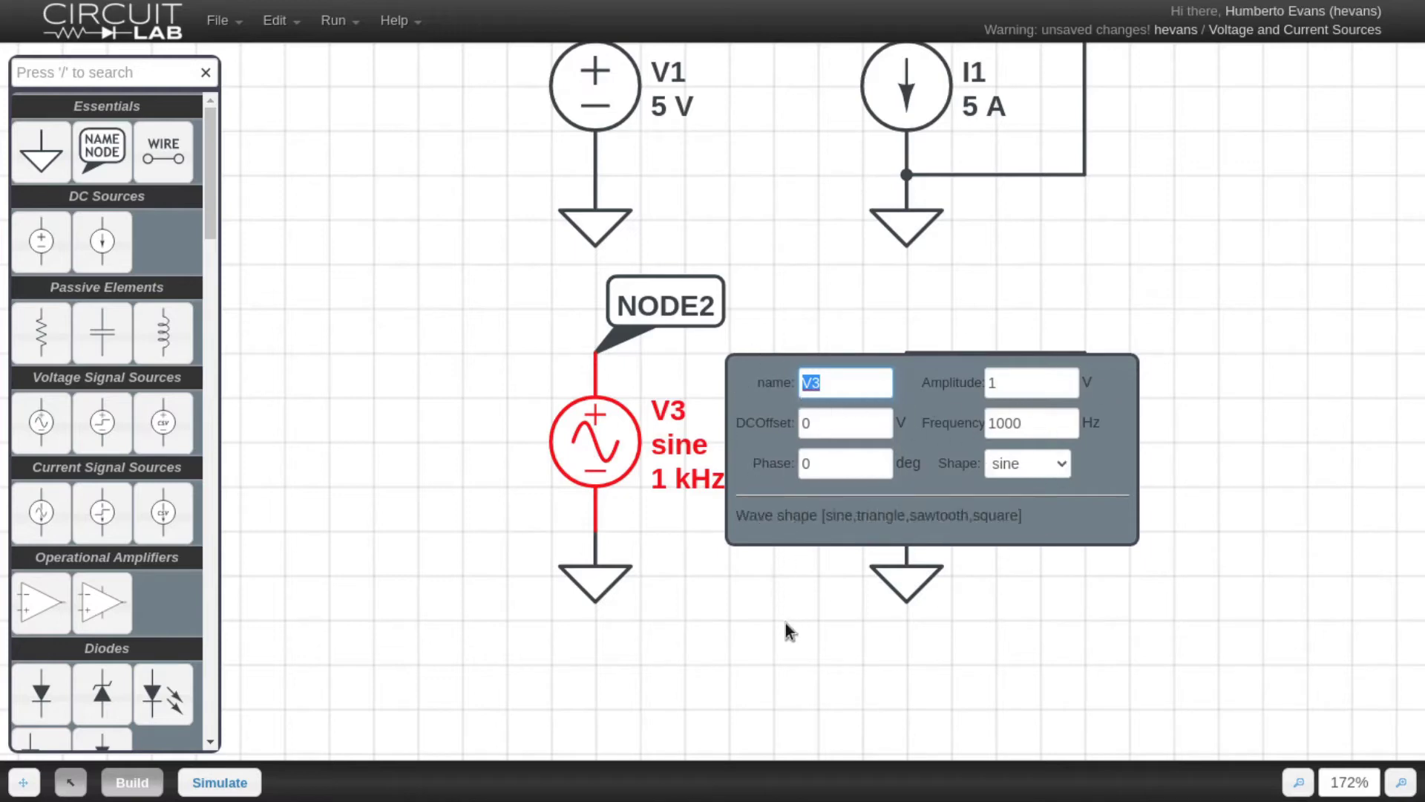
click(793, 627)
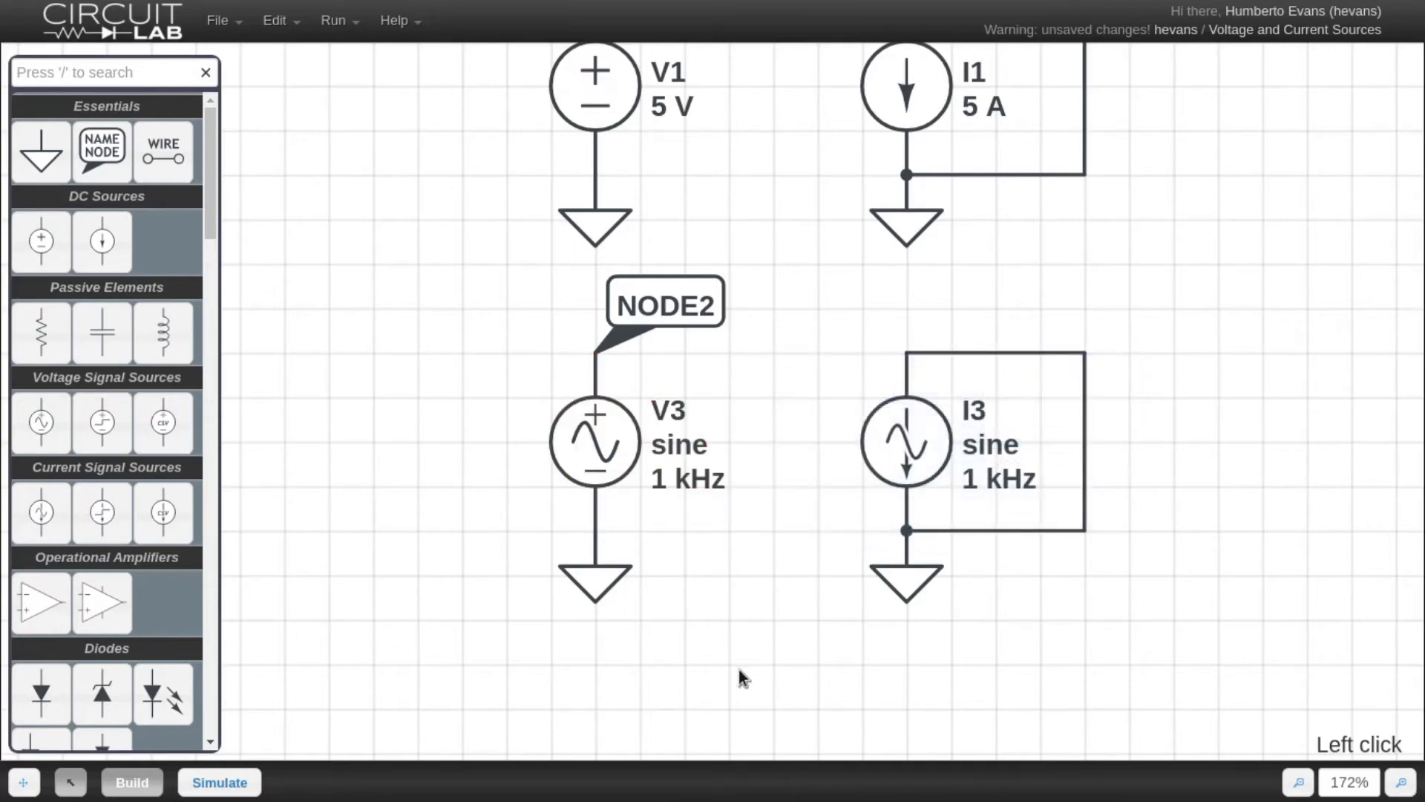
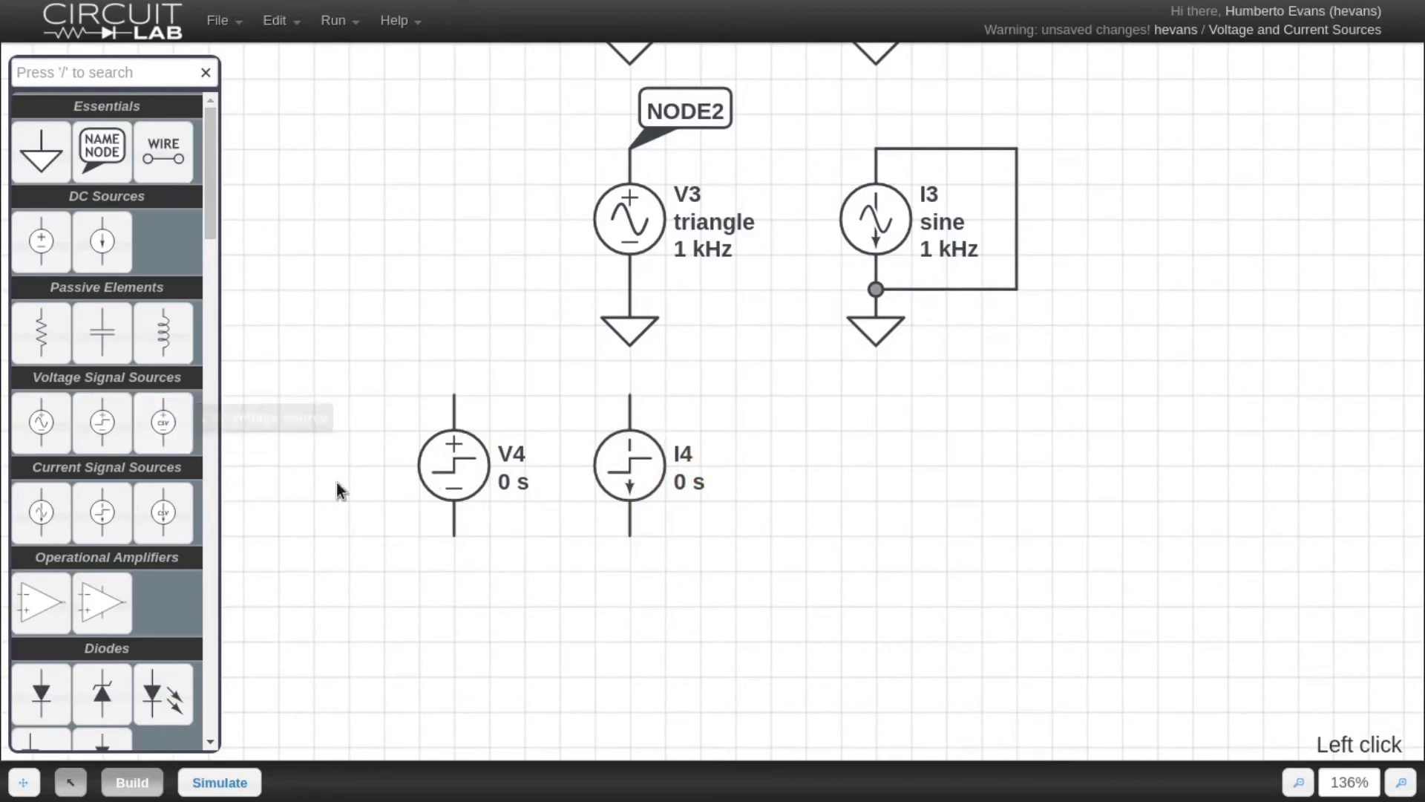
Place PWL voltage source V5 and PWL current source I5 and line them up with V4 and I4
key(Escape)
click(816, 473)
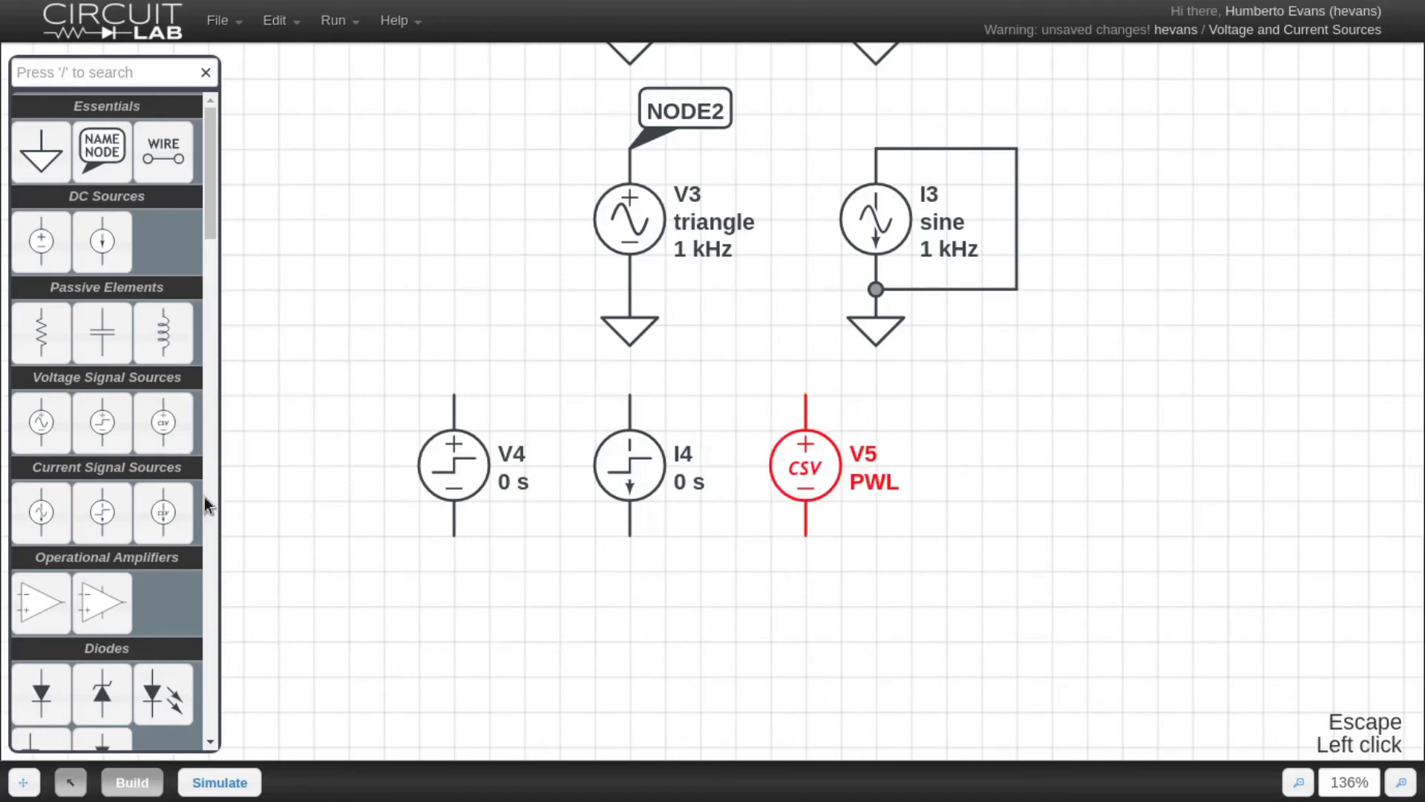
click(1001, 462)
click(1129, 411)
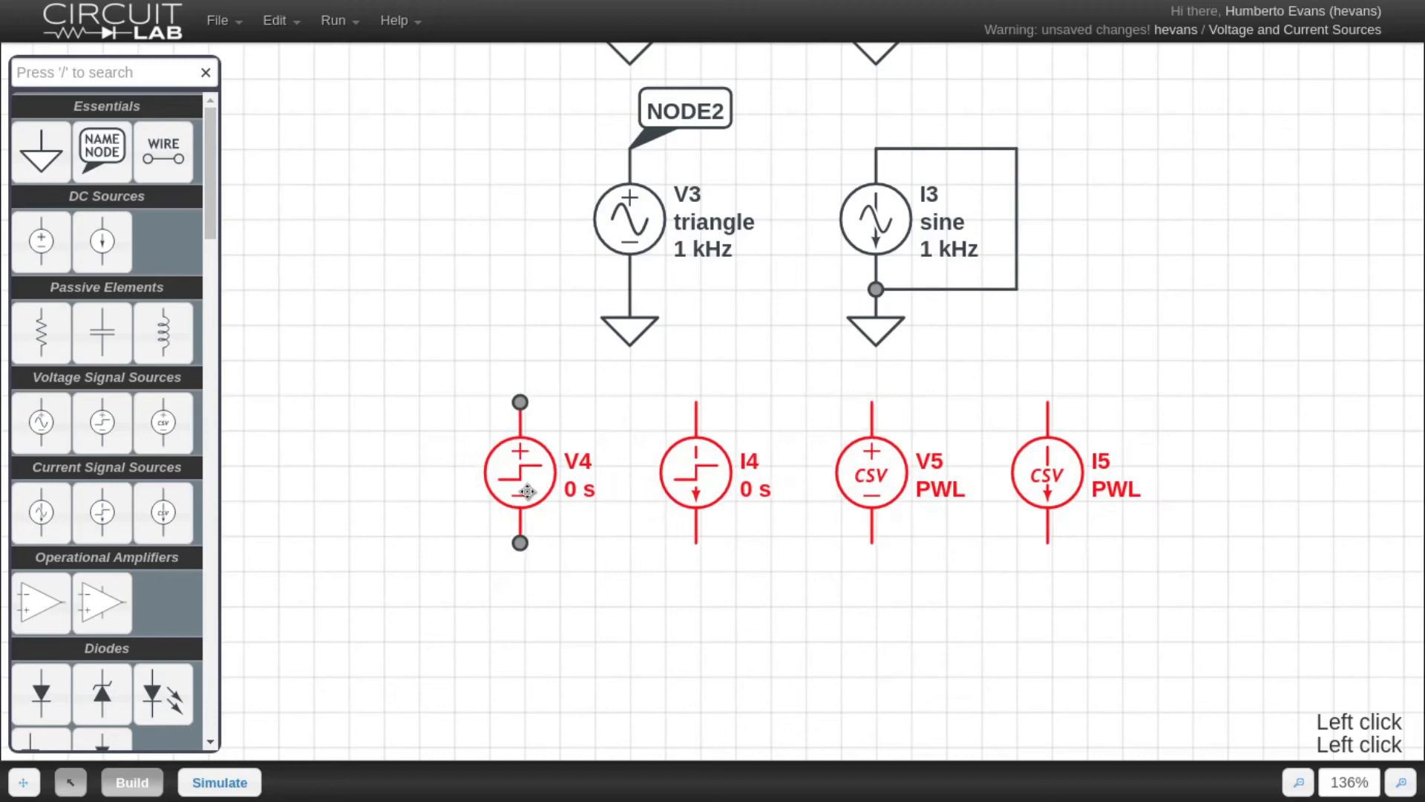
click(766, 573)
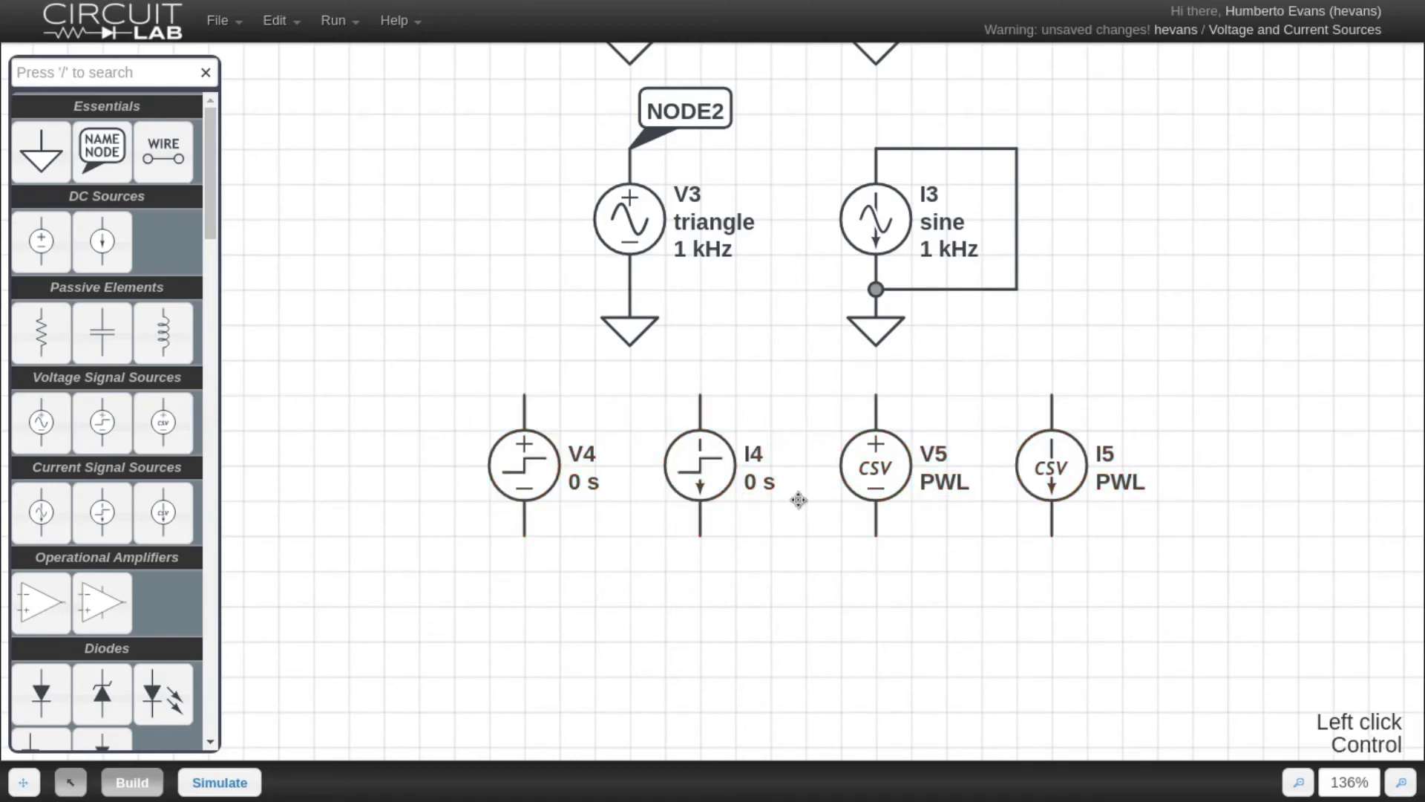
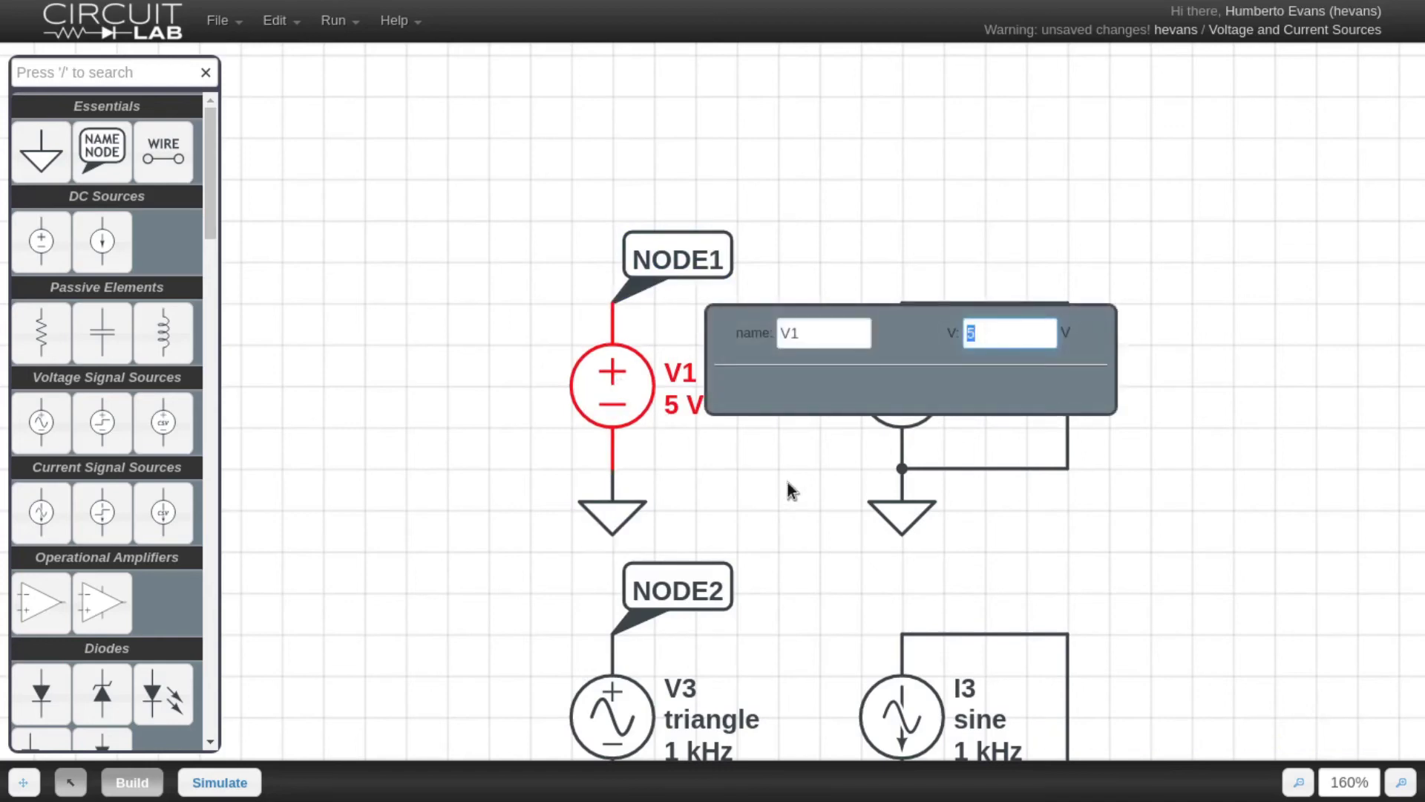
Replace V1's 5 V value with the behavioral expression I(R1.nA)*5, then head to the documentation
click(794, 490)
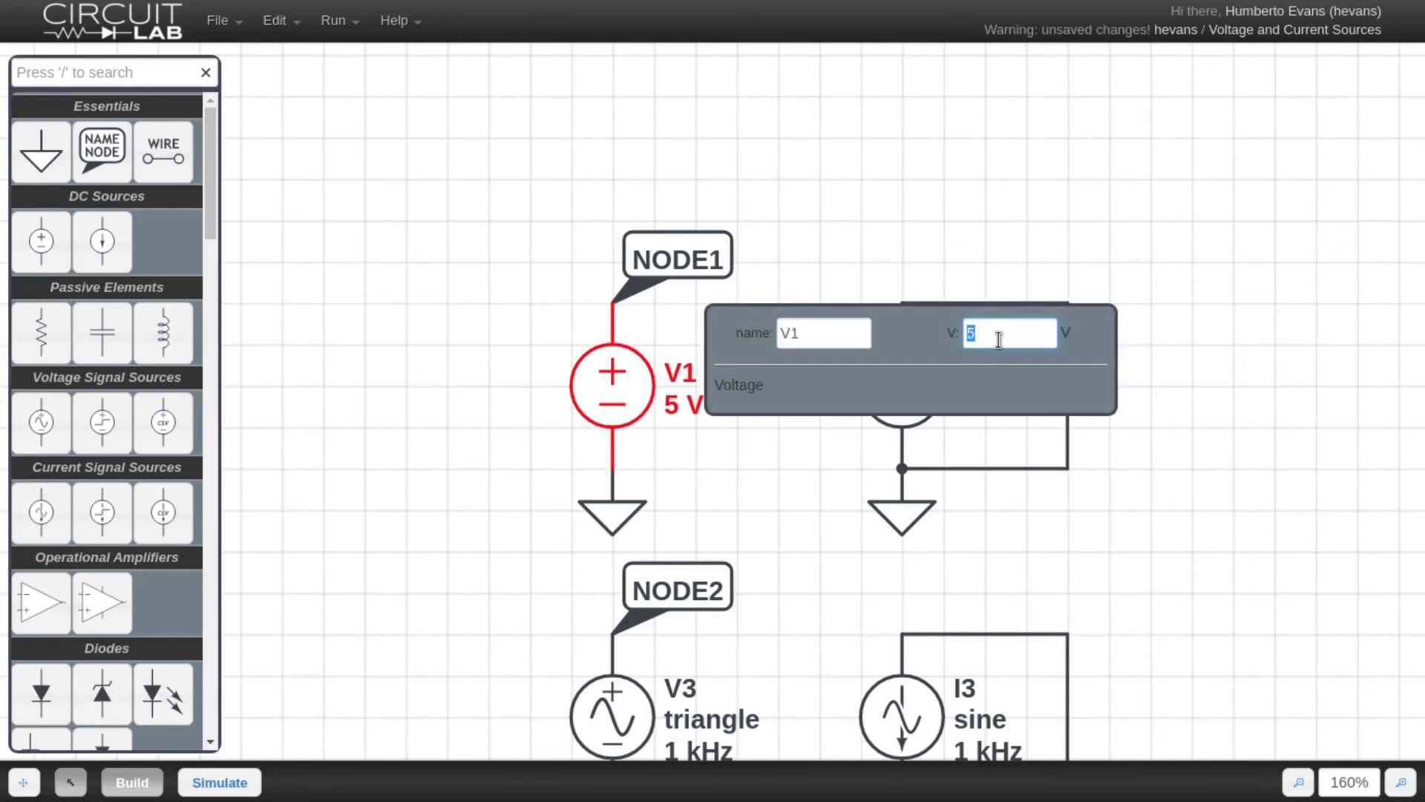
key(BackSpace)
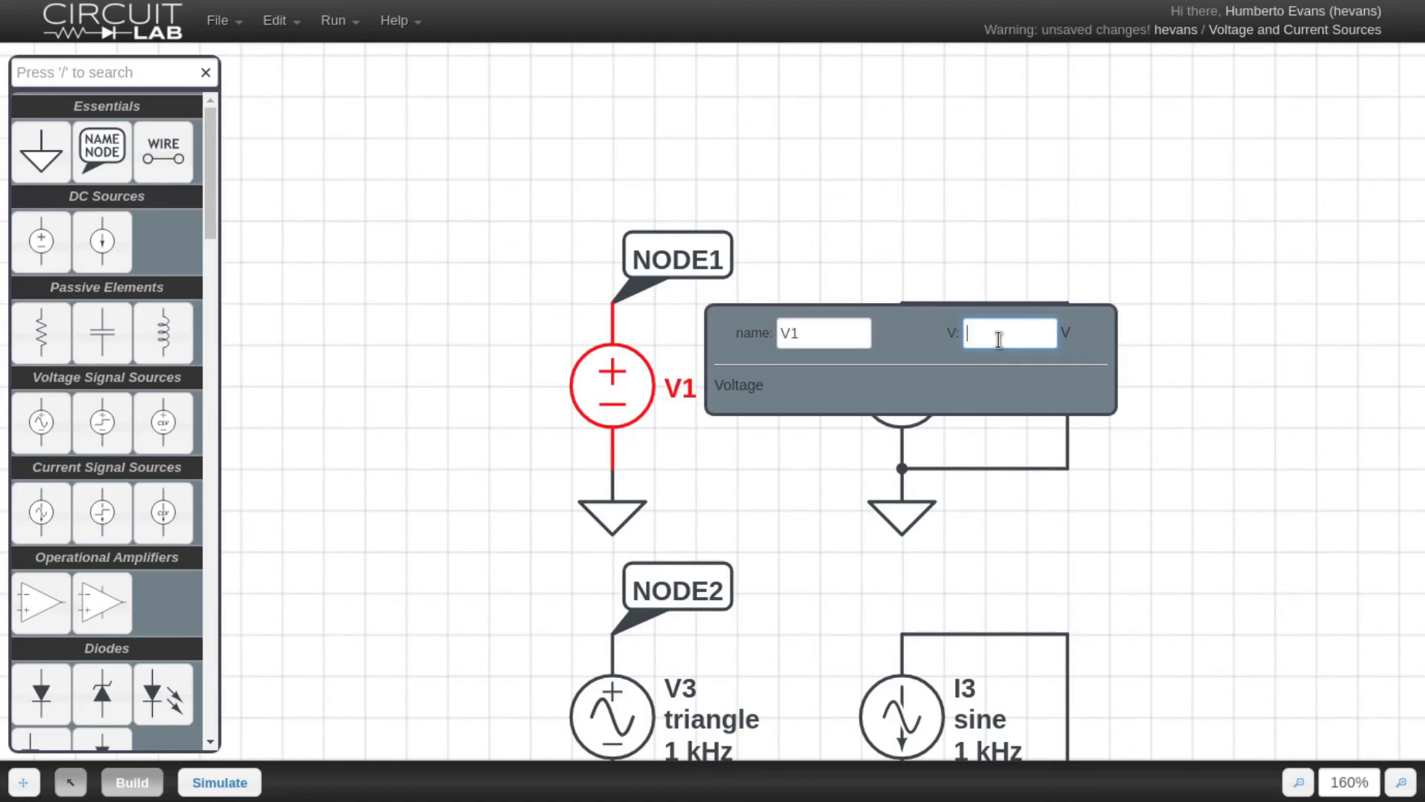
key(shift+i)
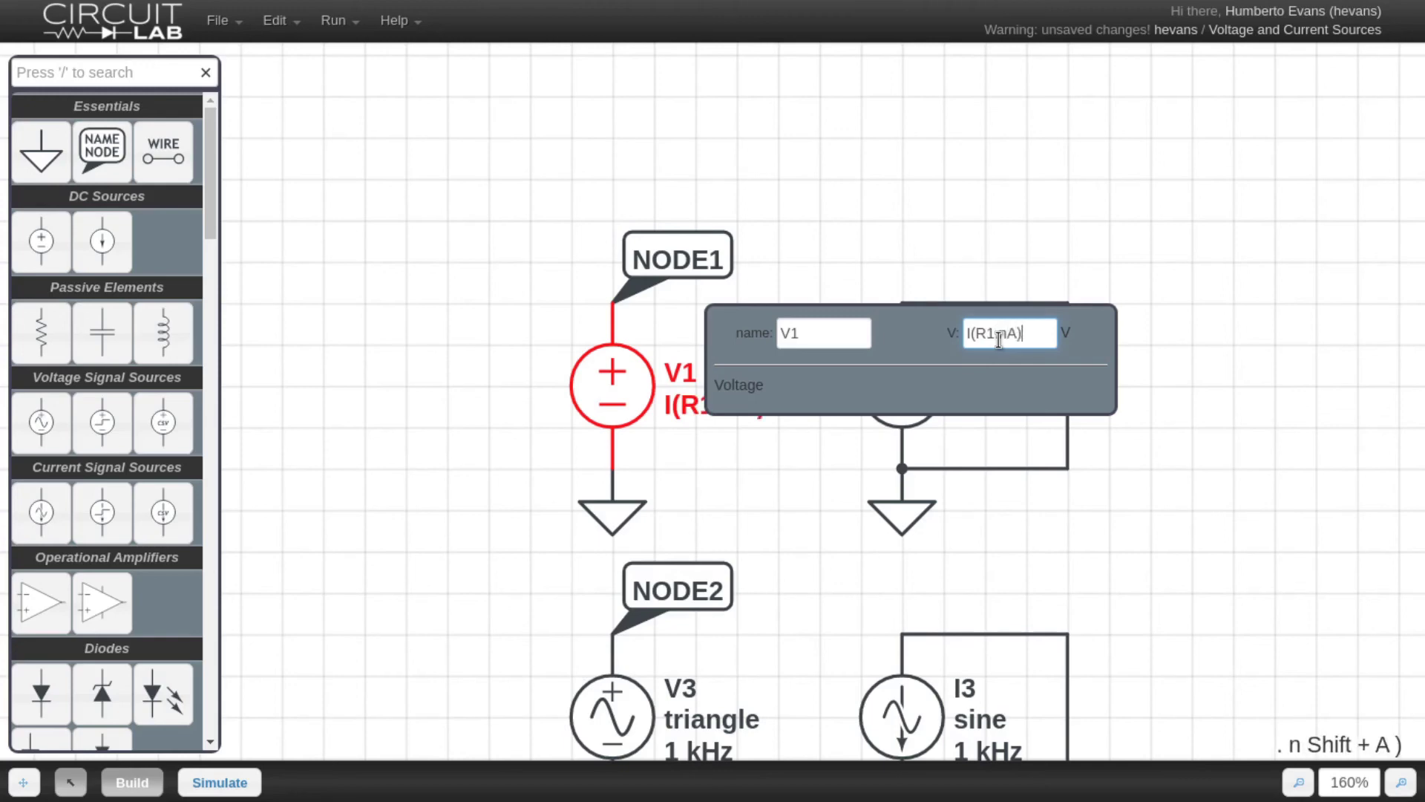
text(.n)
text(+a)*%)
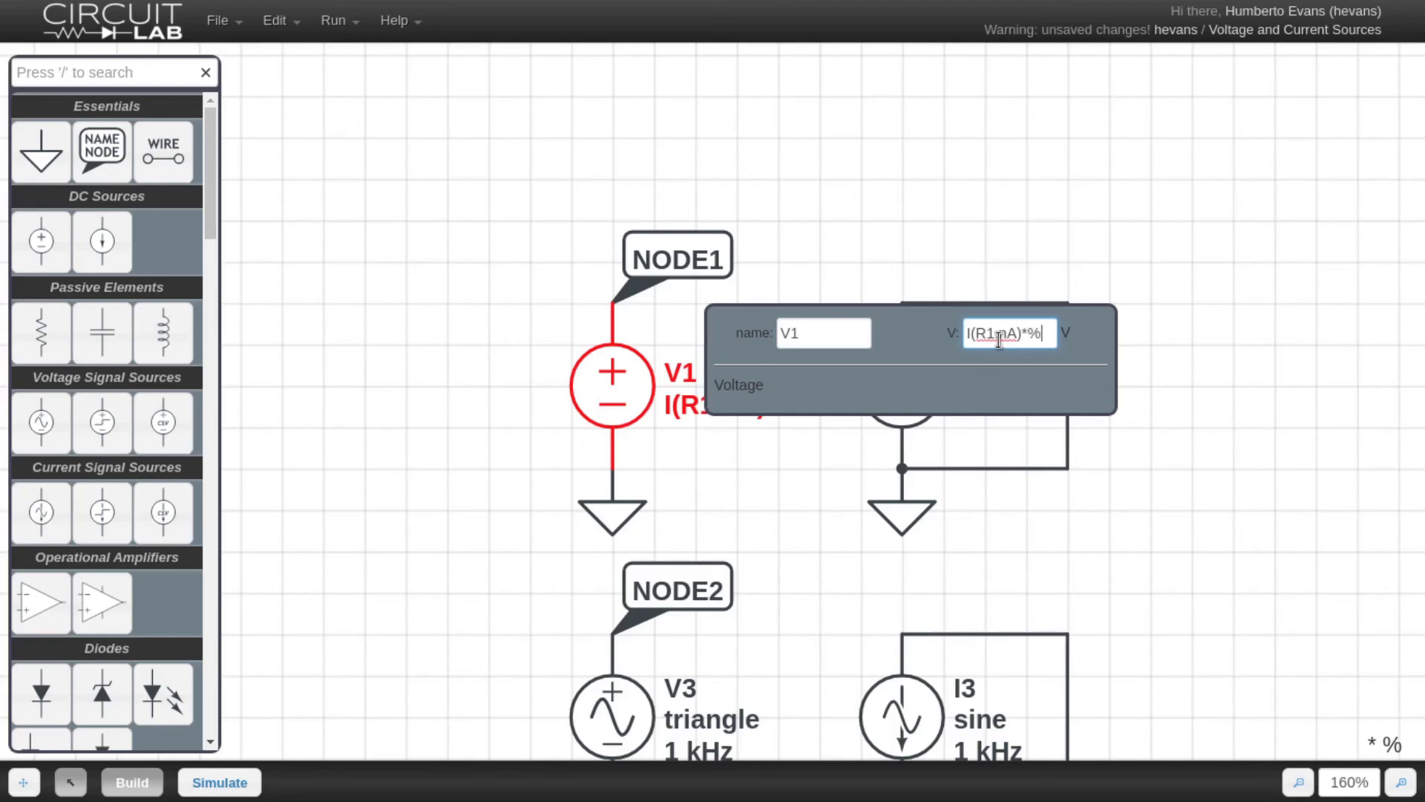
key(BackSpace)
key(BackSpace)
key(BackSpace)
key(Escape)
double_click(664, 405)
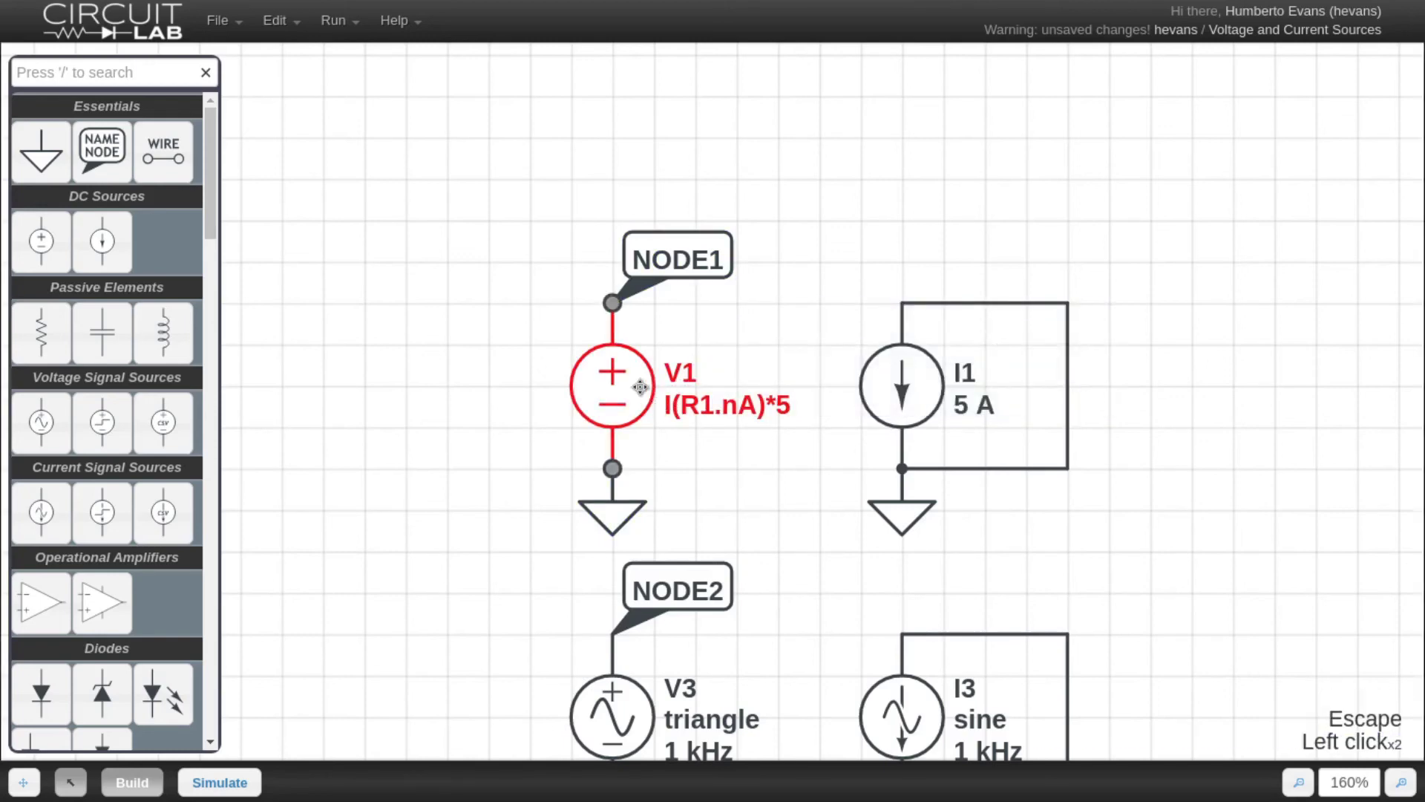
click(1136, 555)
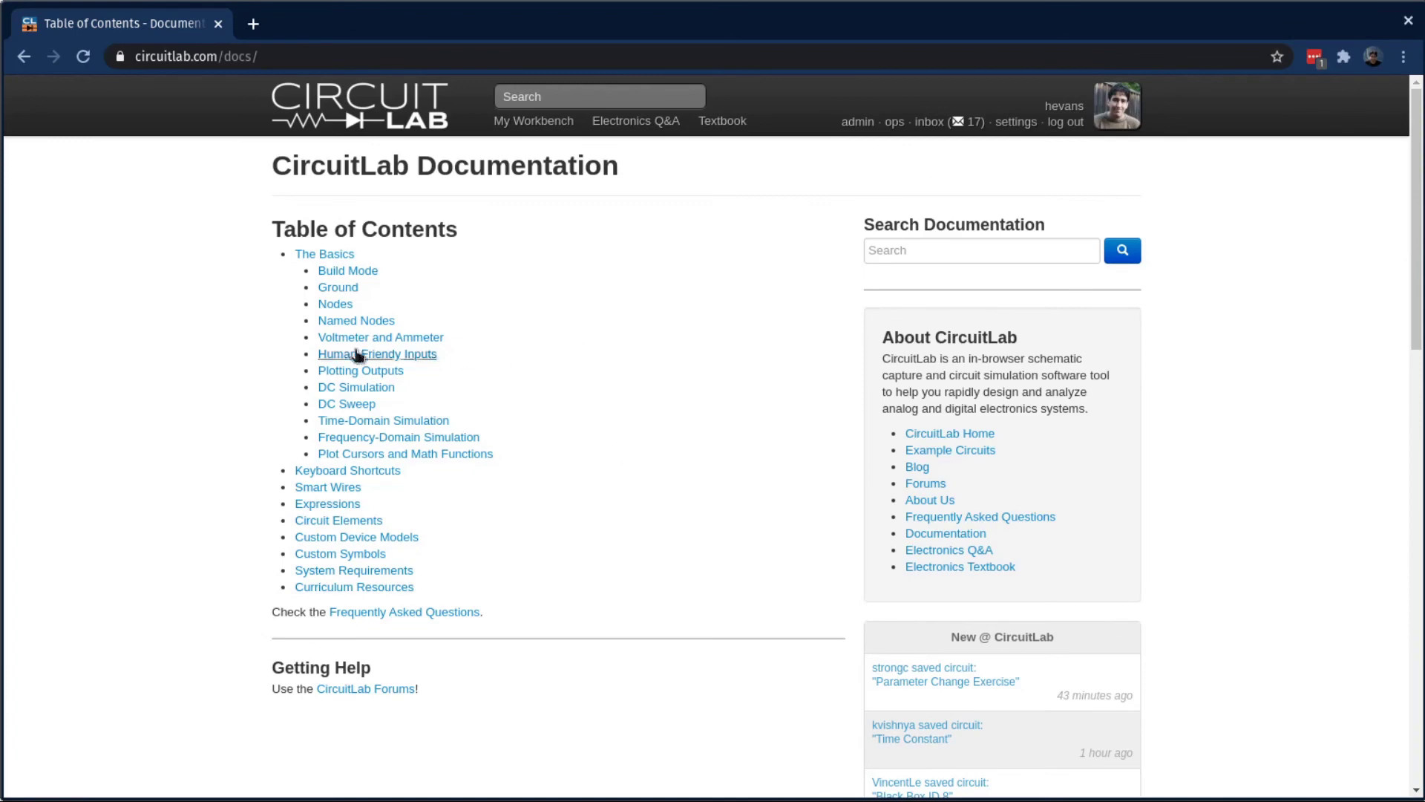
Open the Circuit Elements documentation page at the Behavioral Sources section
click(361, 528)
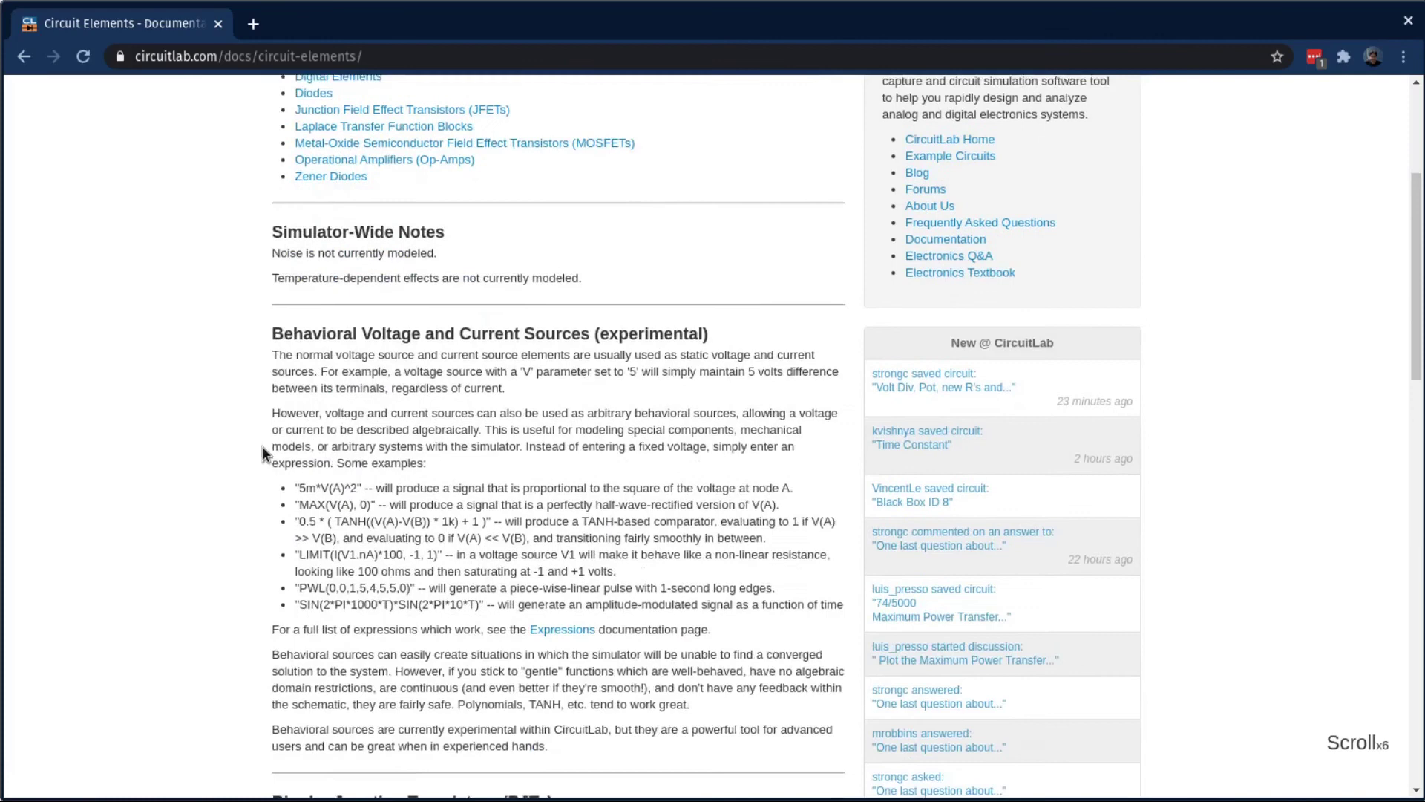
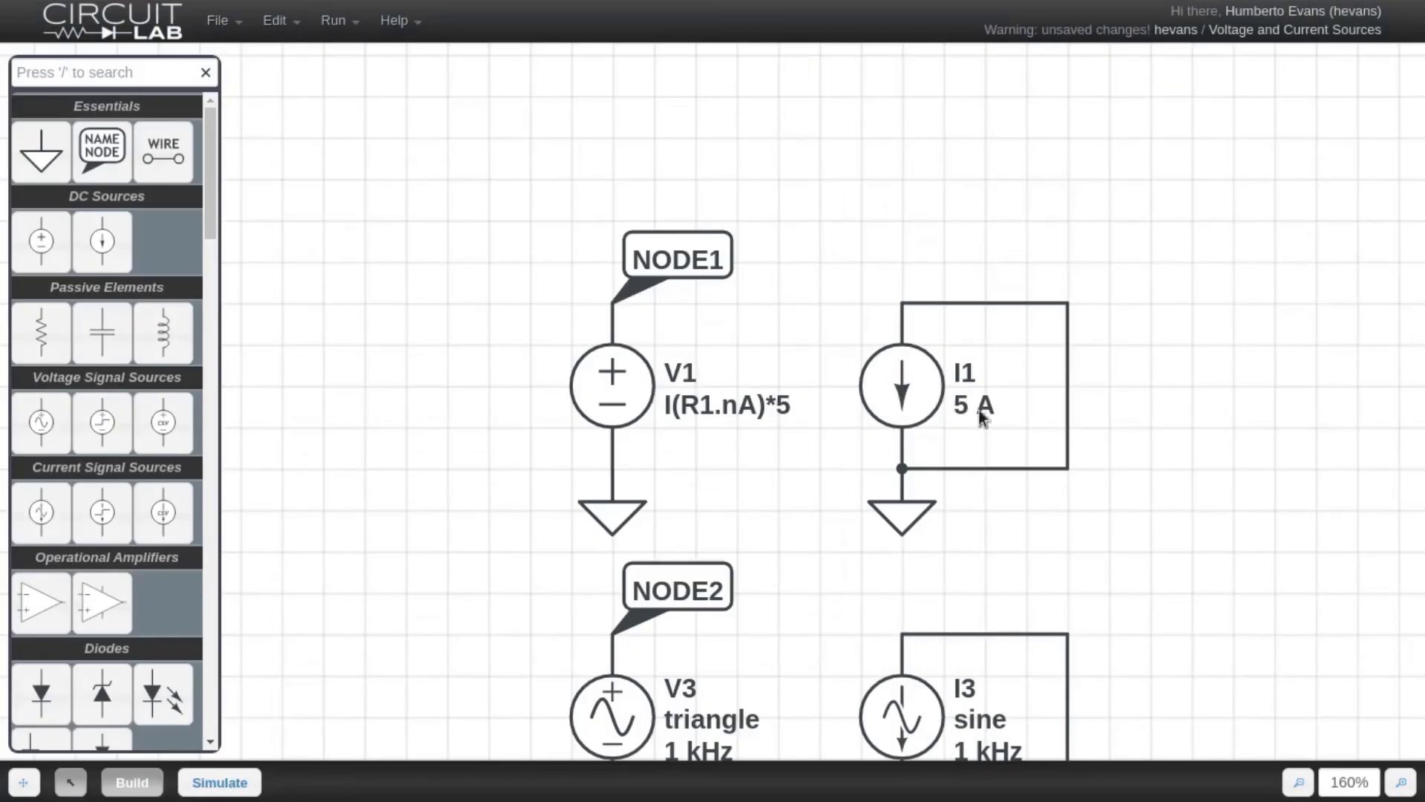
Zoom out to show all eight sources on the schematic
click(979, 250)
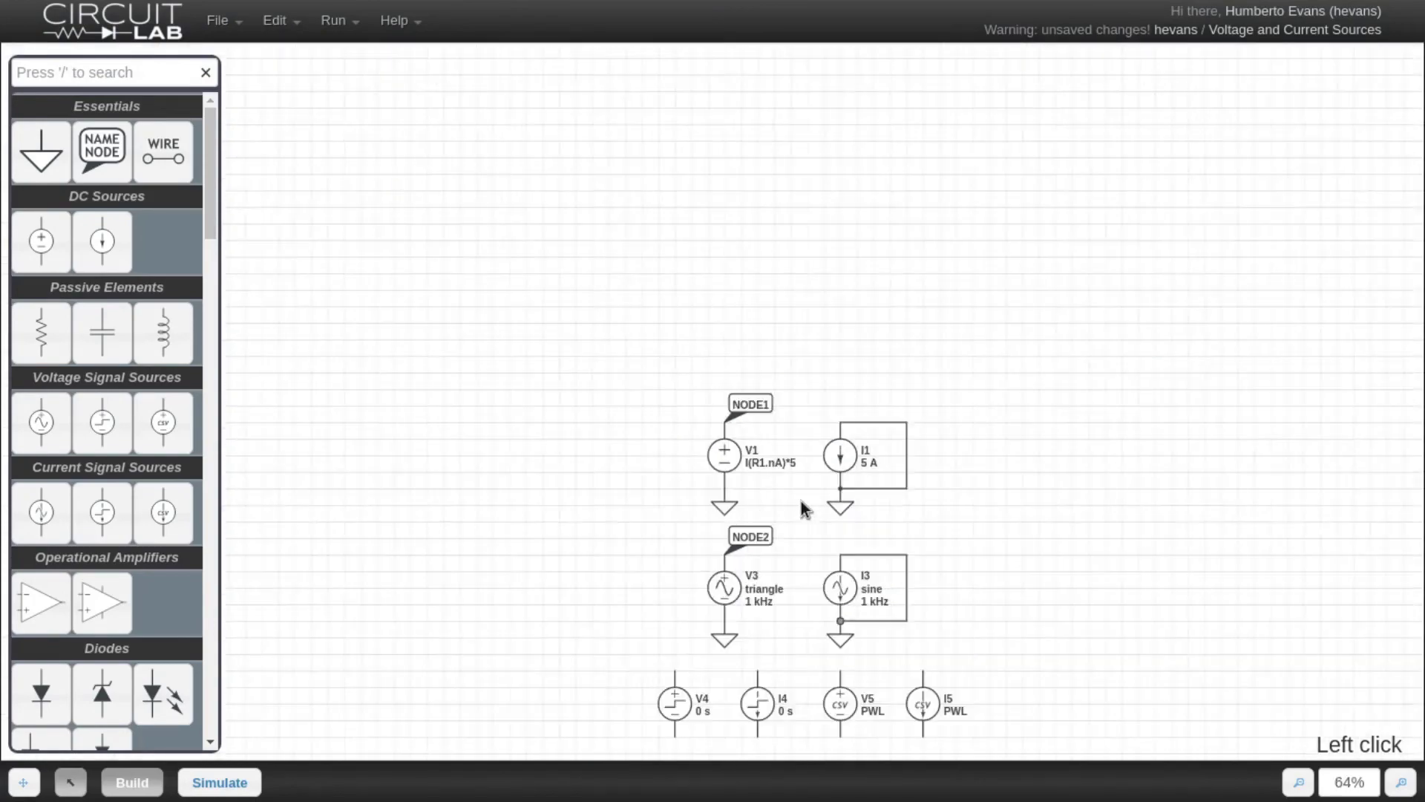